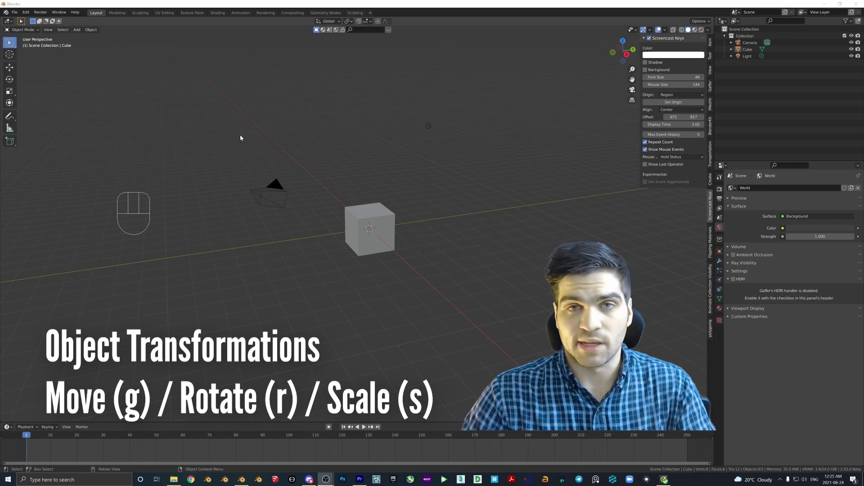
# Delete the camera and the light, leaving only the cube in the scene.
pyautogui.moveTo(305, 249); pyautogui.dragTo(312, 295)
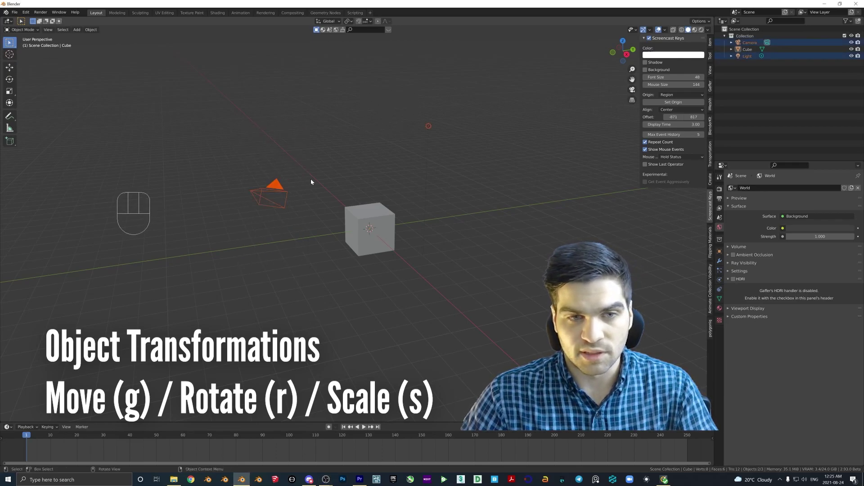
pyautogui.press('Delete')
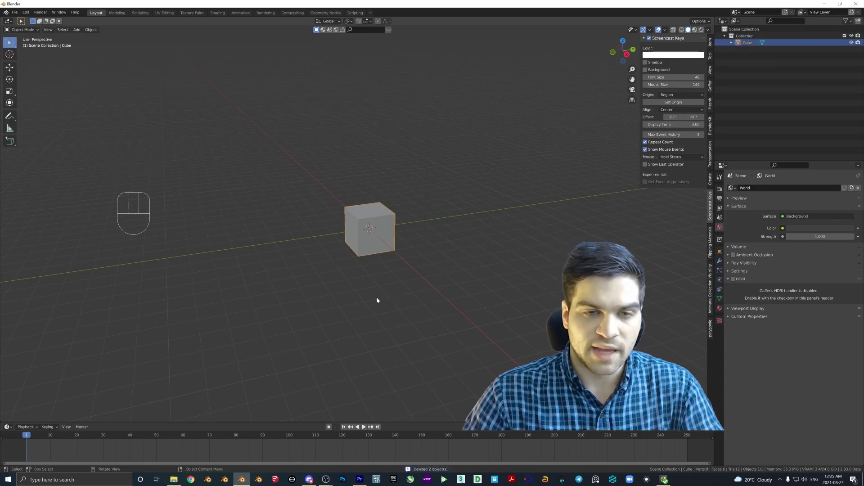
pyautogui.press('g')
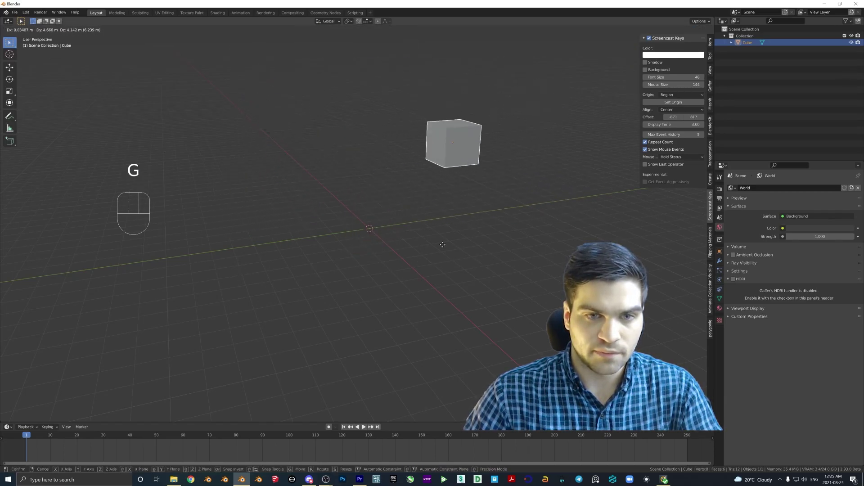
pyautogui.press('r')
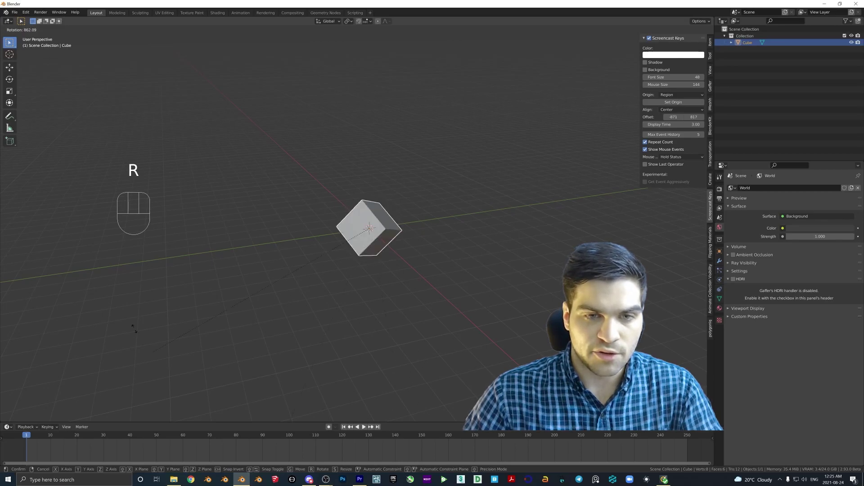
pyautogui.press('s')
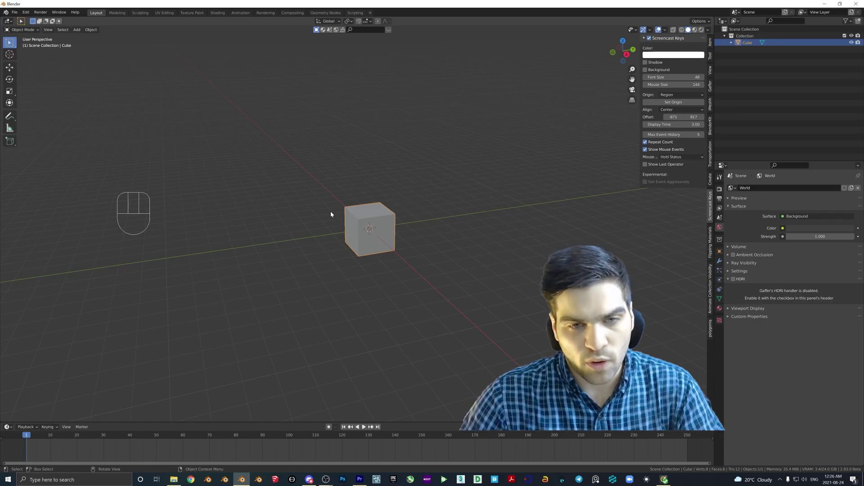
pyautogui.middleClick(344, 216)
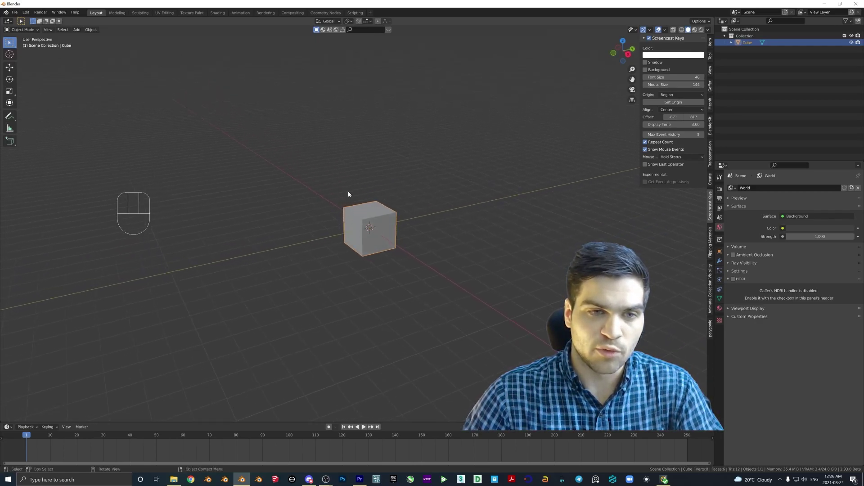
pyautogui.press('g')
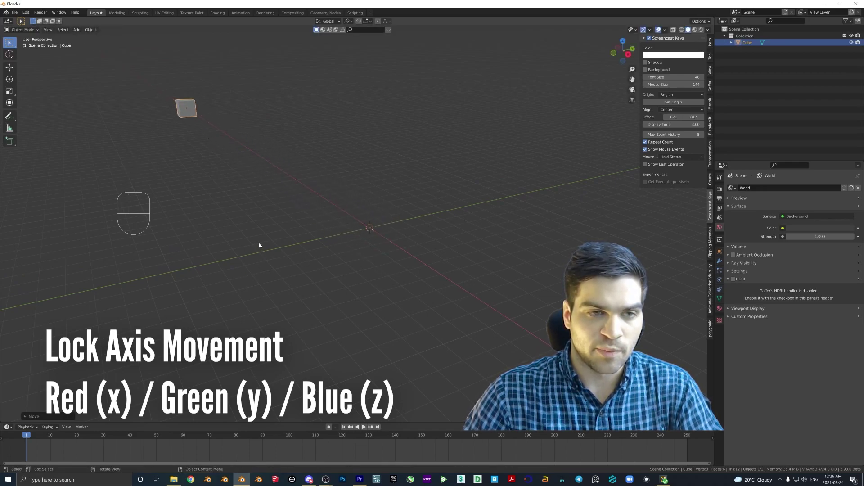
pyautogui.press('g')
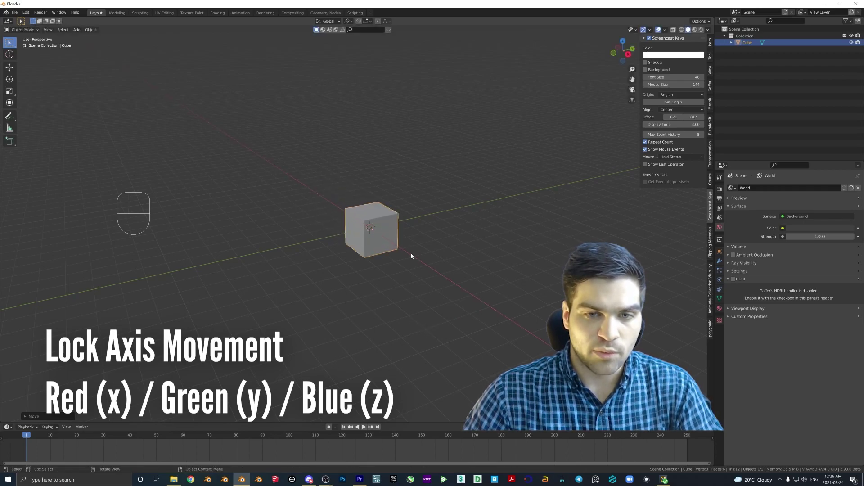
pyautogui.press('g')
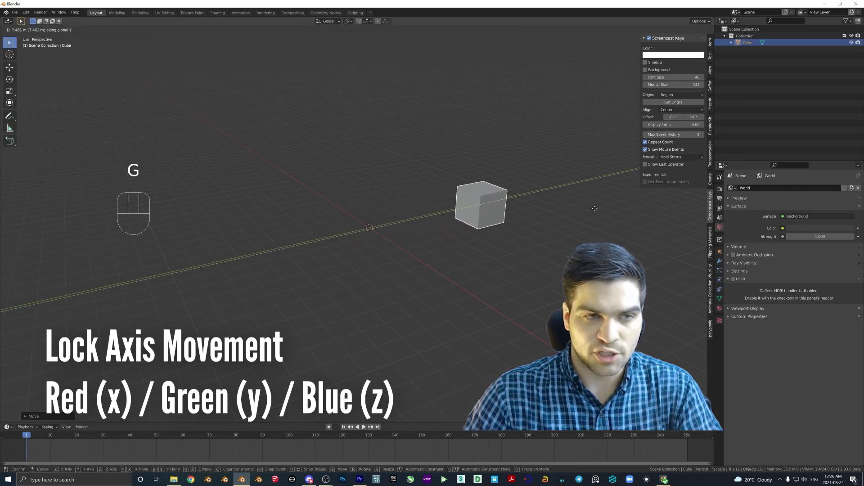
pyautogui.press('g')
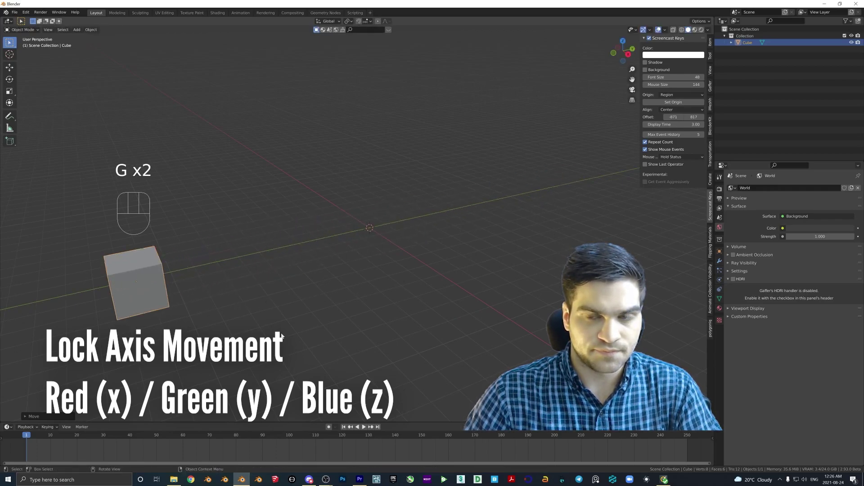
pyautogui.press('g')
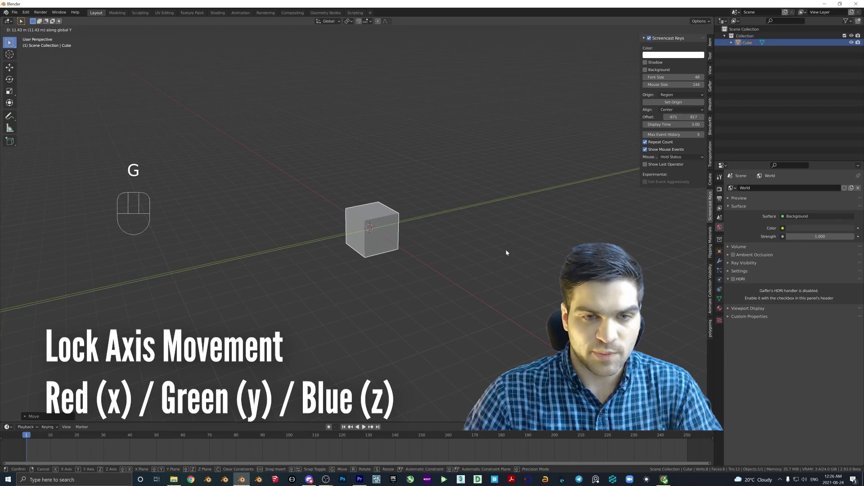
pyautogui.press('g')
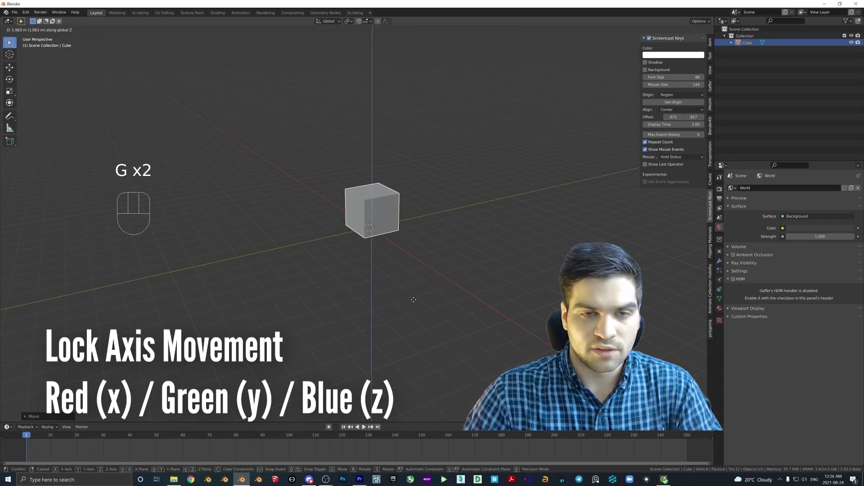
pyautogui.press('g')
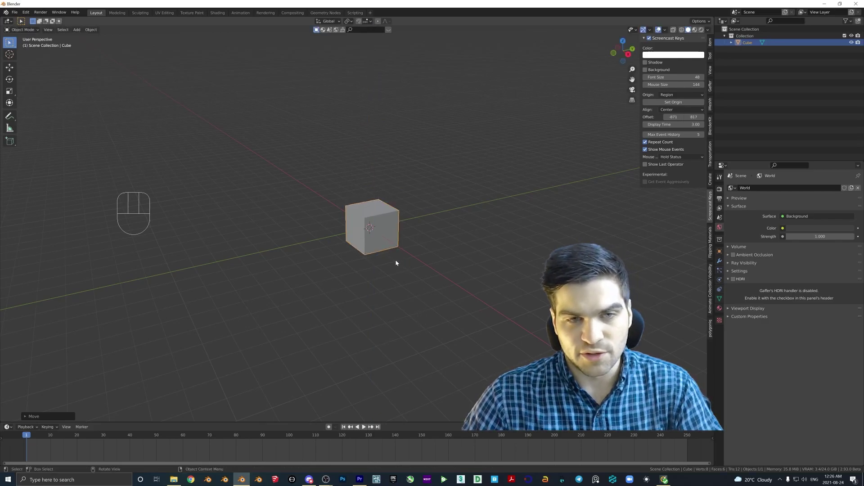
pyautogui.press('g')
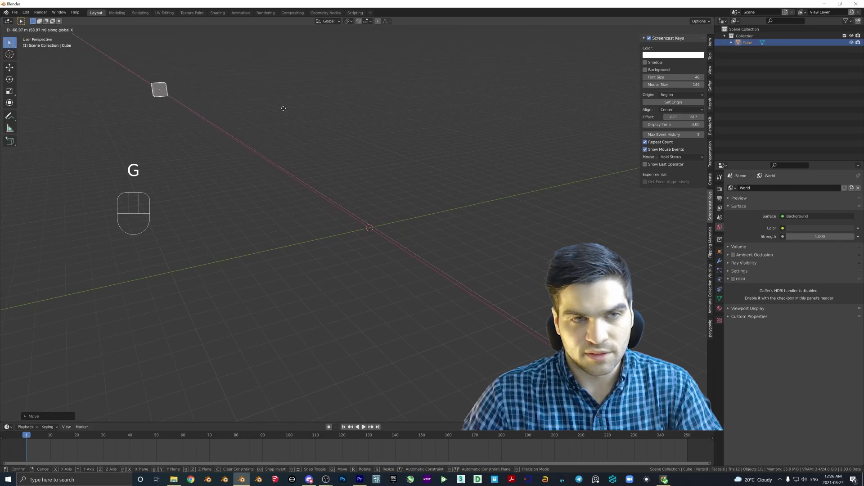
pyautogui.press('g')
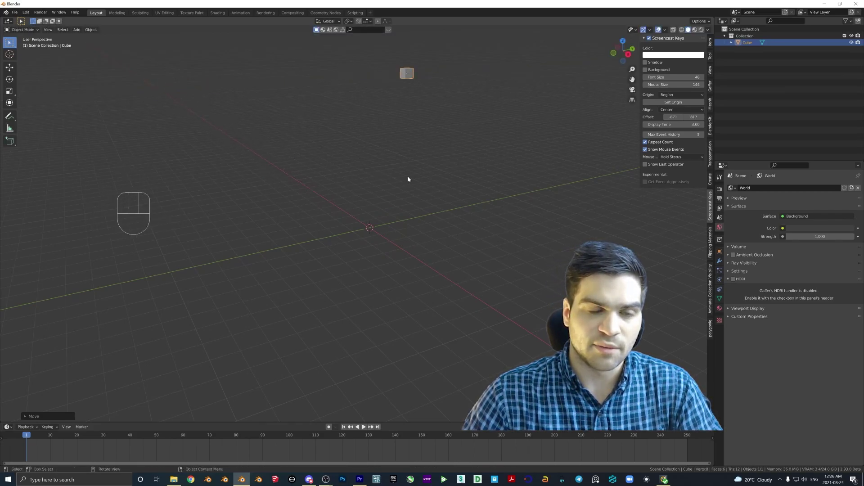
pyautogui.press('ctrl+z')
pyautogui.press('ctrl+z')
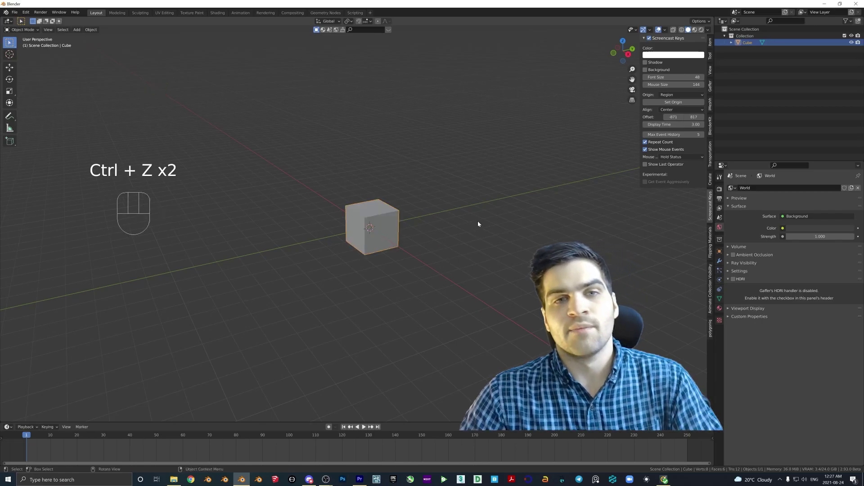
pyautogui.press('g')
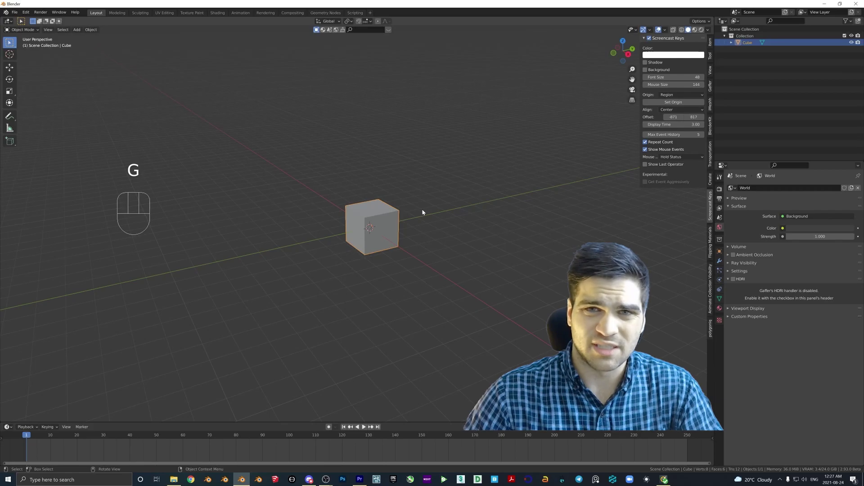
pyautogui.press('r')
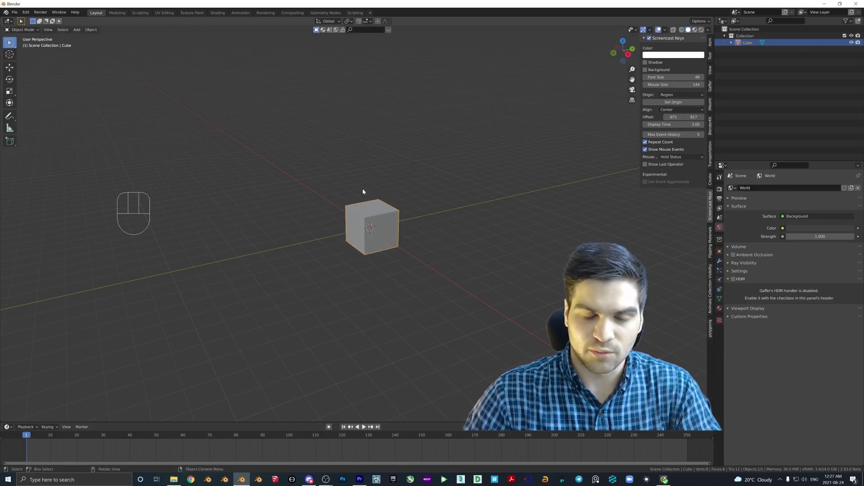
pyautogui.press('r')
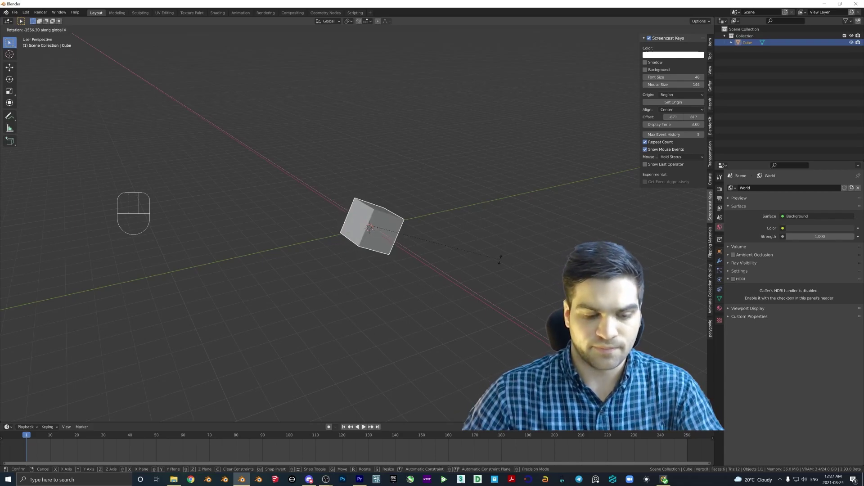
pyautogui.press('r')
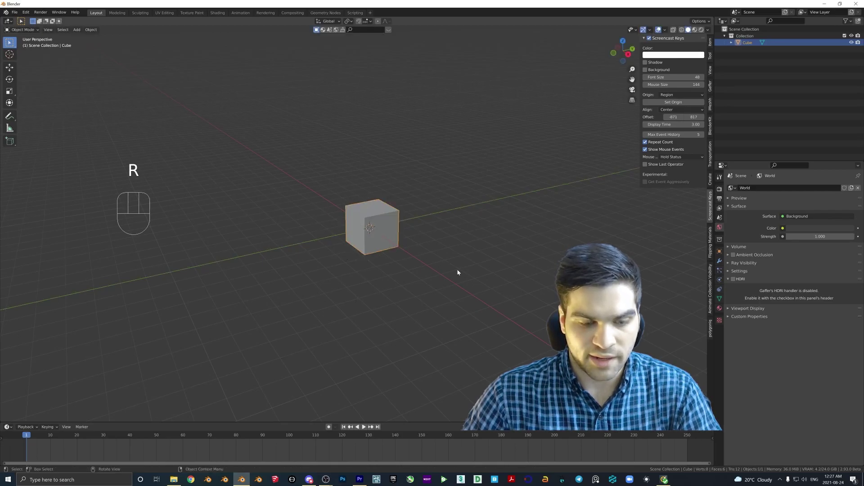
pyautogui.press('r')
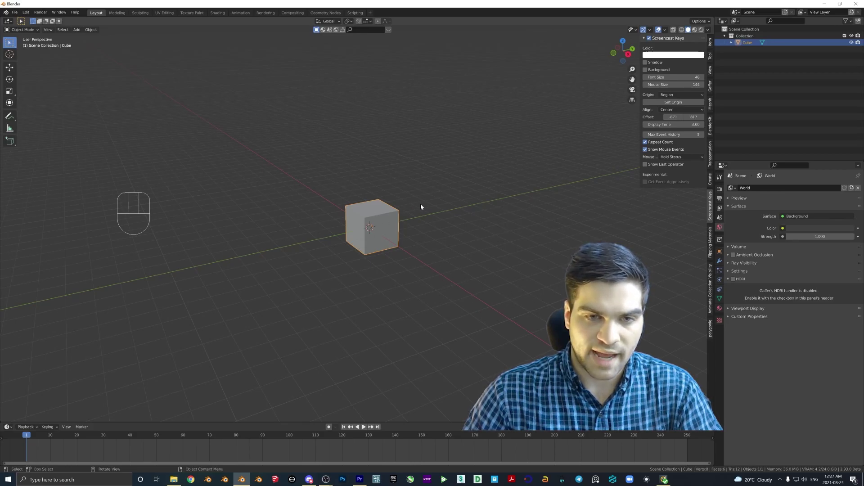
pyautogui.press('s')
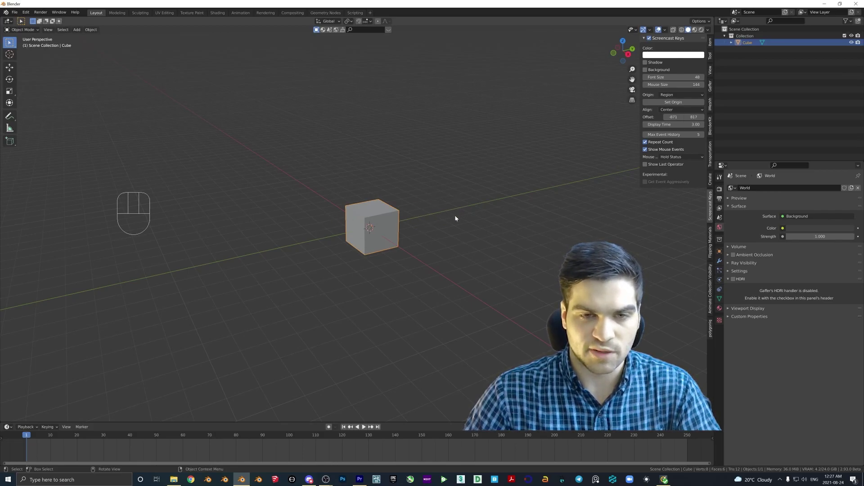
pyautogui.press('s')
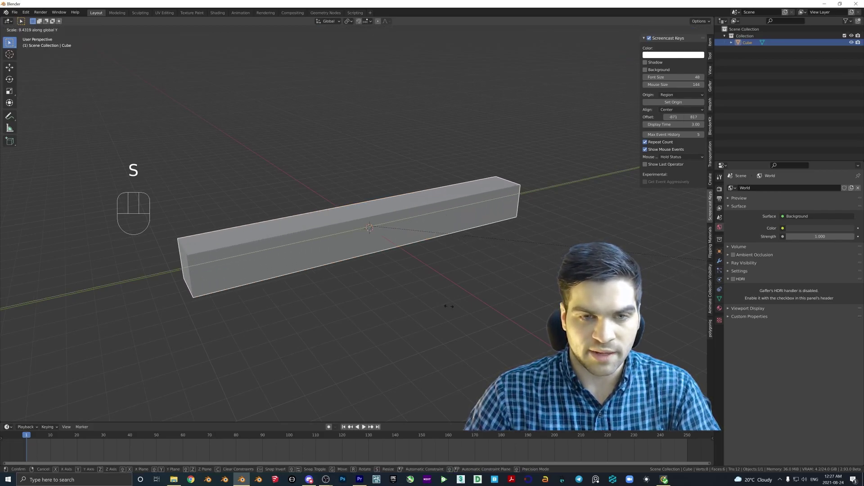
pyautogui.press('s')
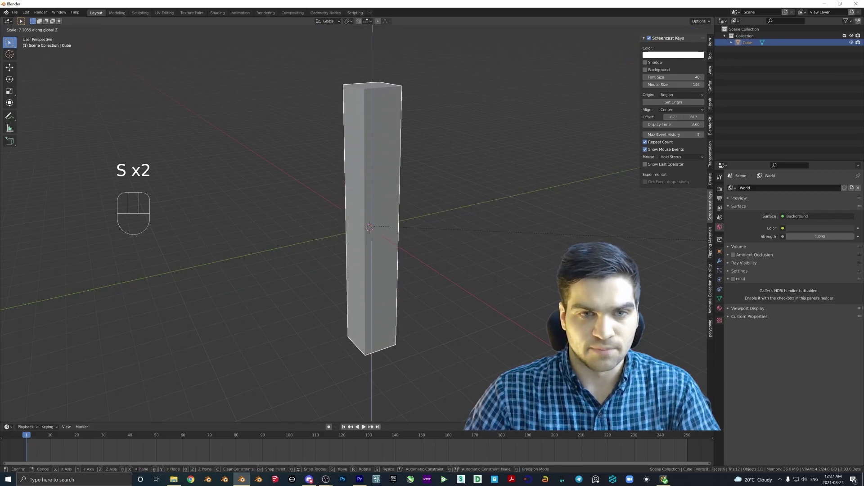
pyautogui.middleClick(367, 205)
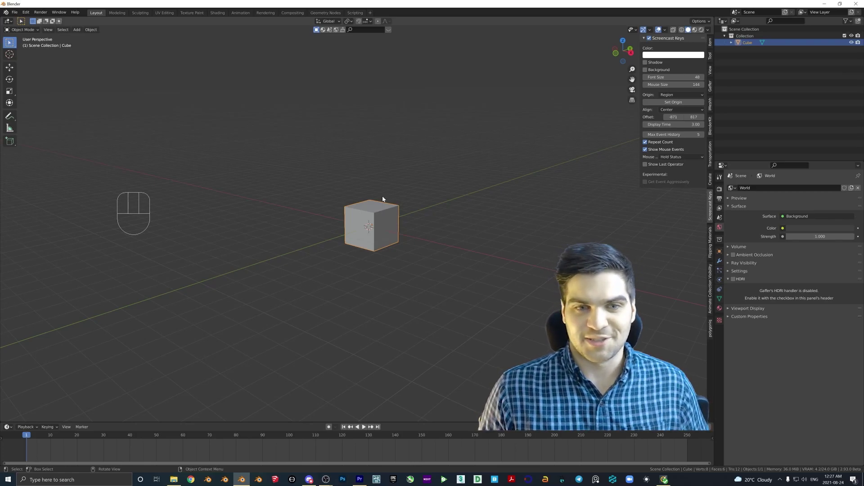
pyautogui.moveTo(403, 195); pyautogui.dragTo(376, 197)
pyautogui.press('g')
pyautogui.press('g')
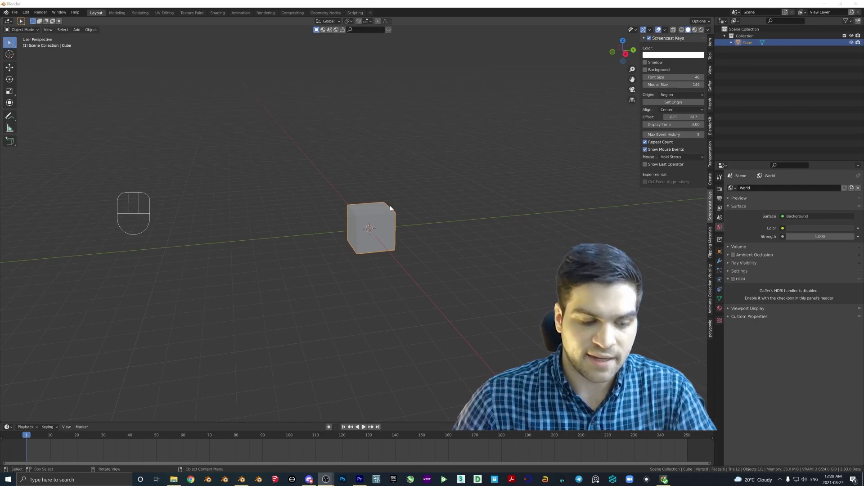
# Bring up the Add menu (Shift+A) on mesh types to add a second cube.
pyautogui.press('shift+a')
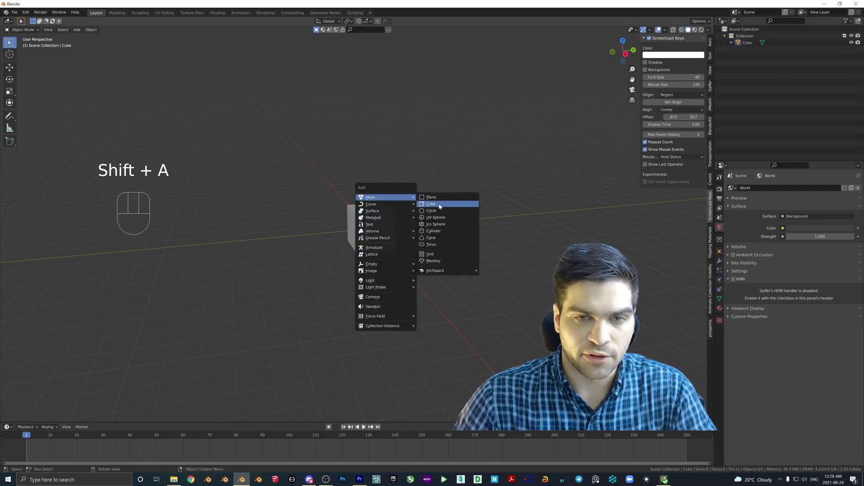
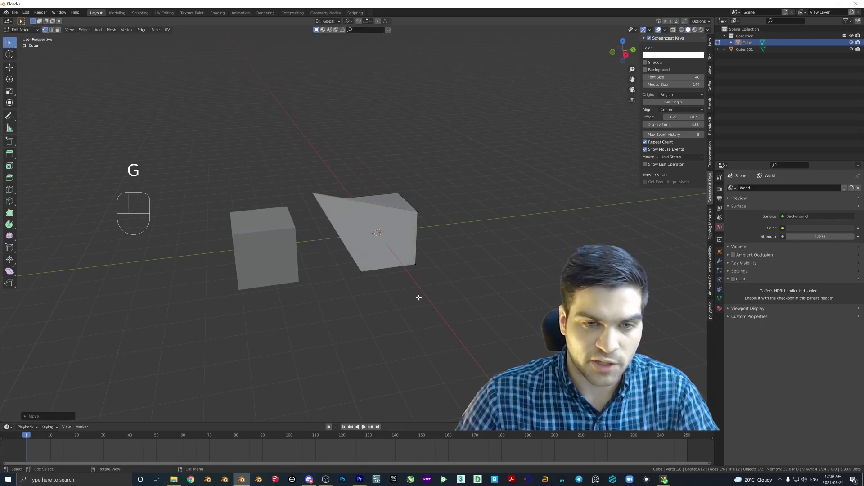
# Move the cube's vertices and edges to shape it into a wide block with a slanted edge.
pyautogui.press('Tab')
pyautogui.moveTo(421, 281); pyautogui.dragTo(387, 284)
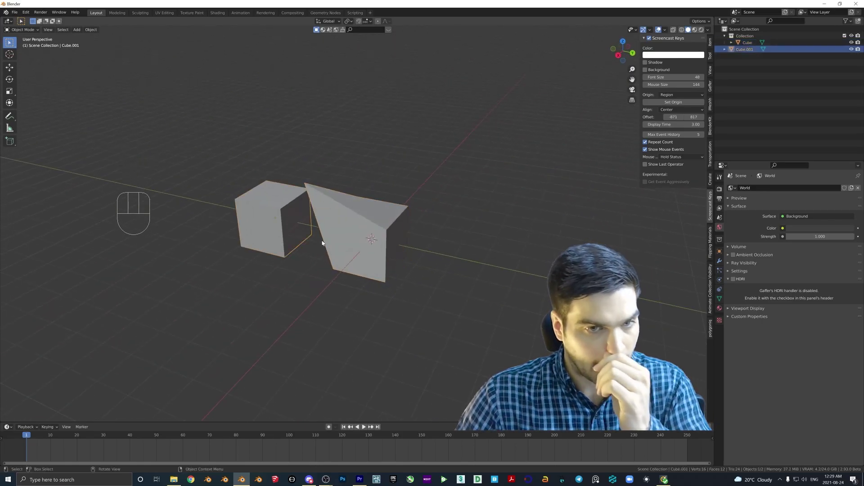
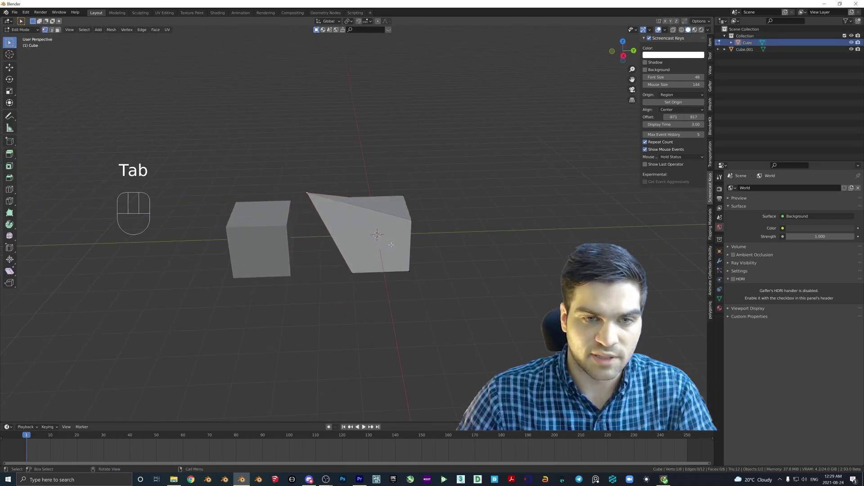
pyautogui.press('g')
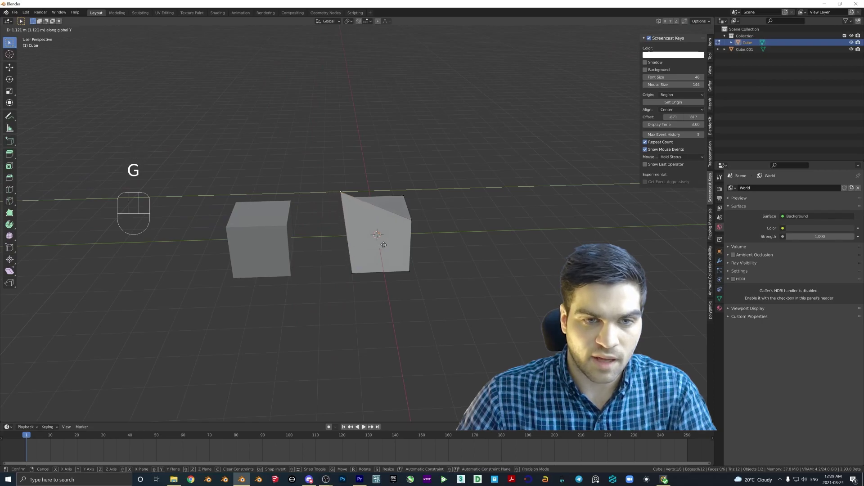
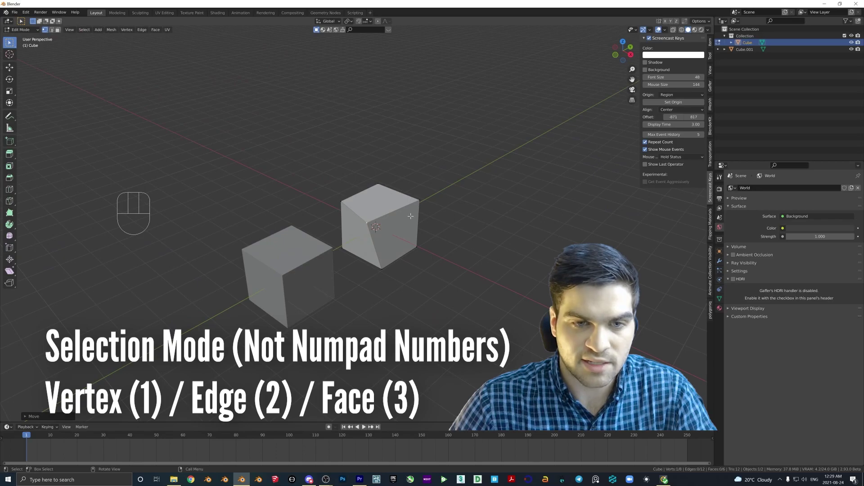
pyautogui.press('2')
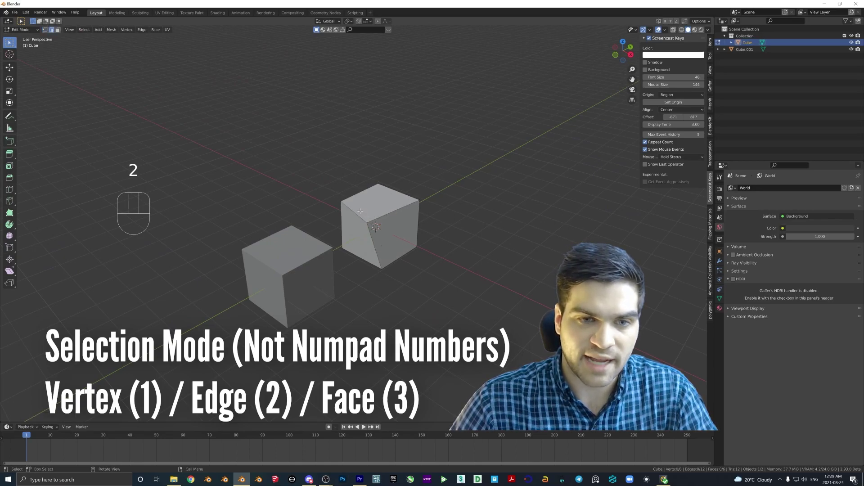
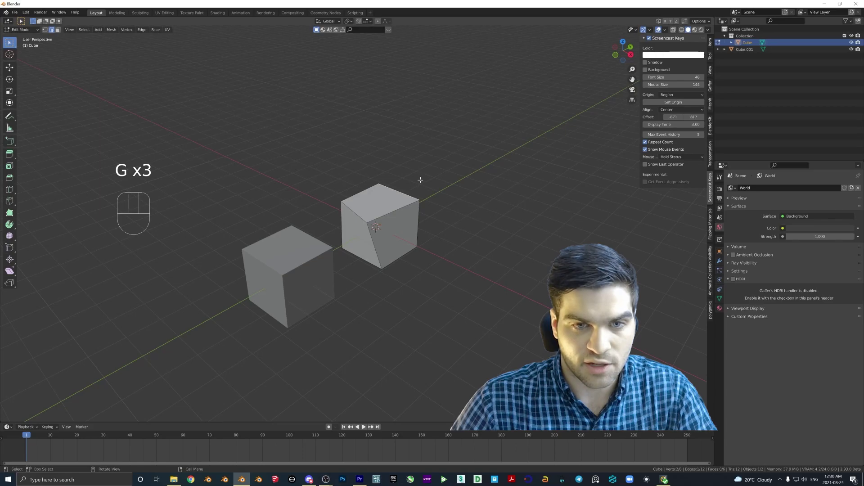
pyautogui.press('g')
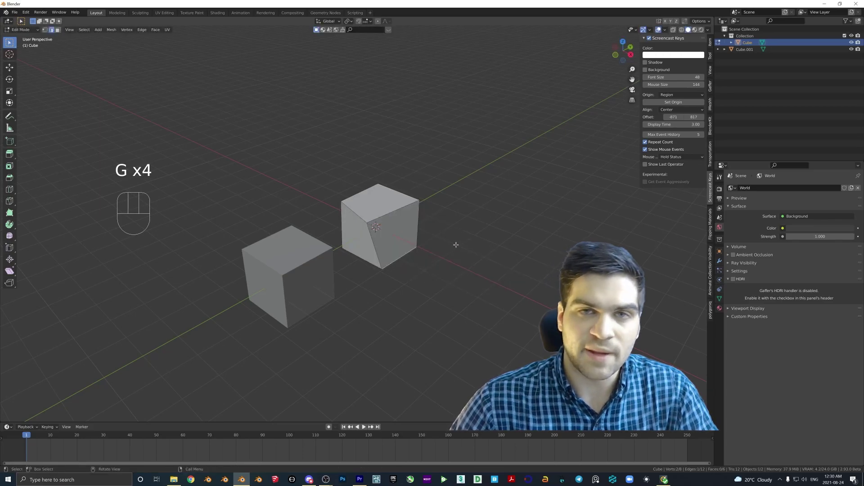
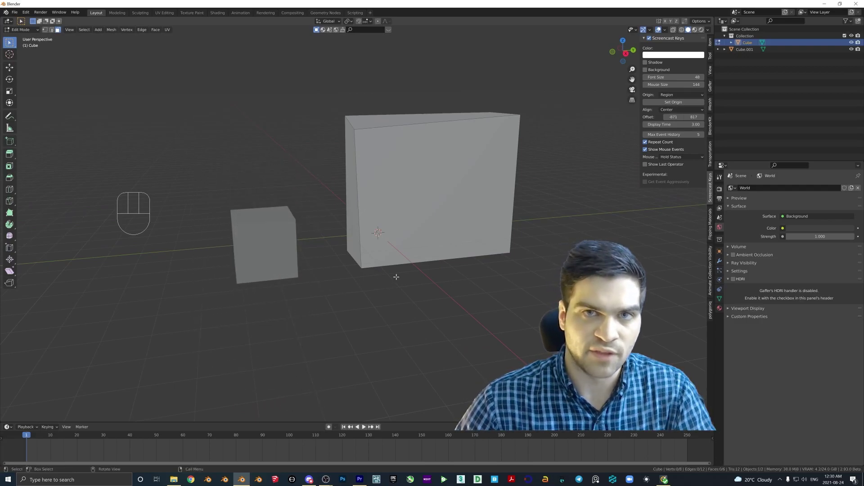
pyautogui.press('Tab')
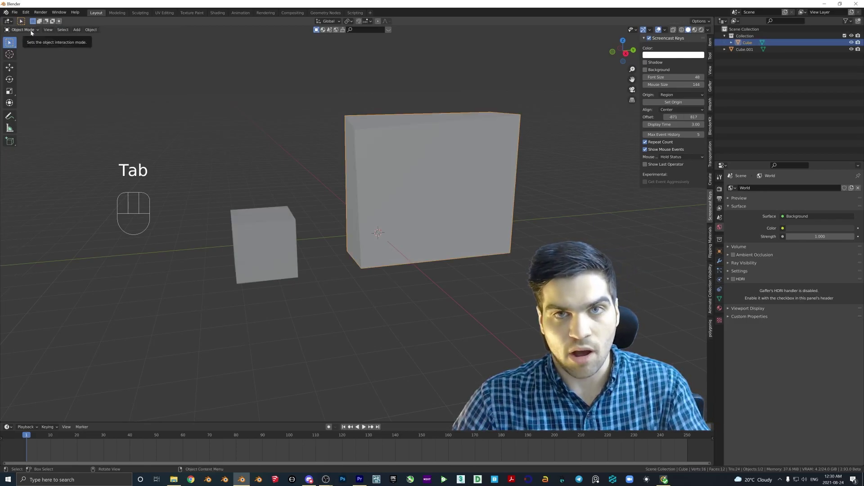
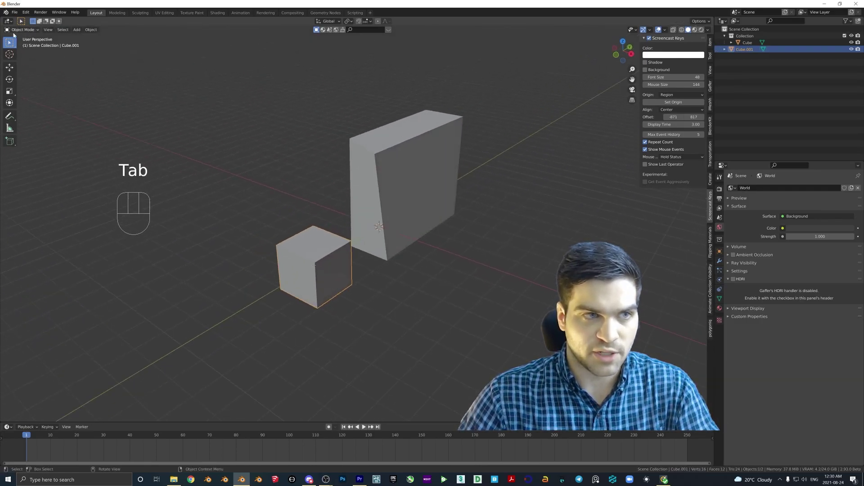
# Add a third cube and move it to the left of the large block.
pyautogui.moveTo(21, 34); pyautogui.dragTo(28, 30)
pyautogui.middleClick(276, 158)
pyautogui.press('shift+a')
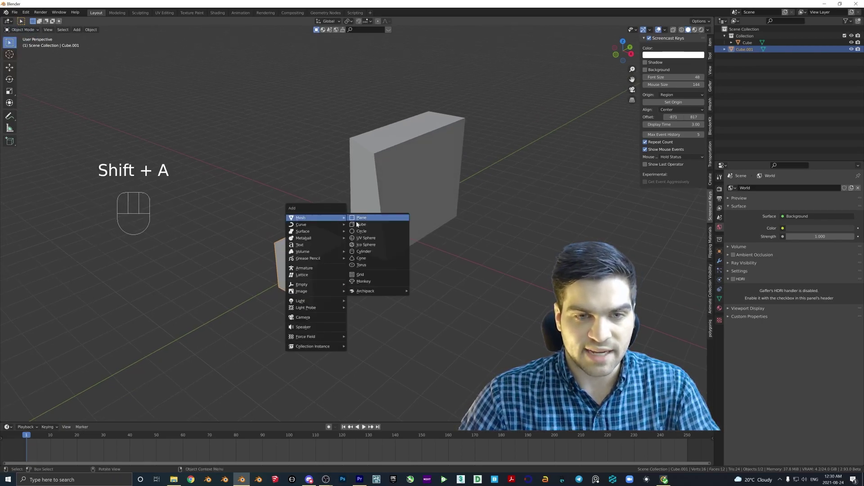
pyautogui.press('g')
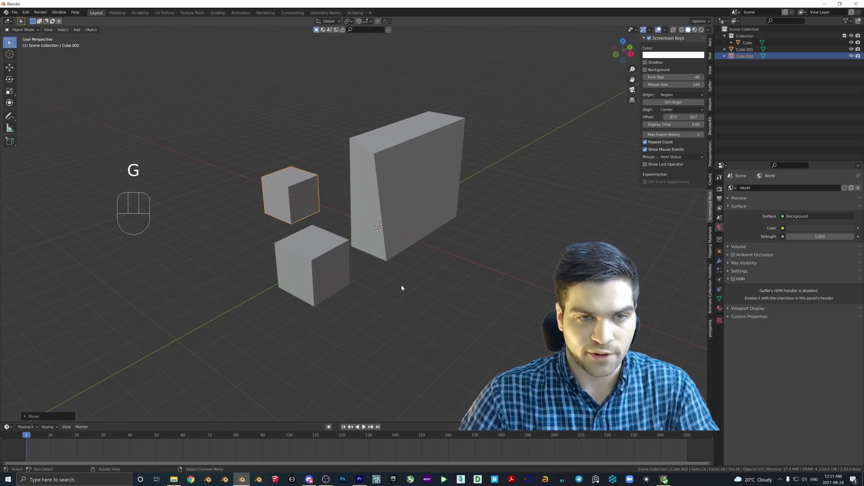
pyautogui.middleClick(409, 280)
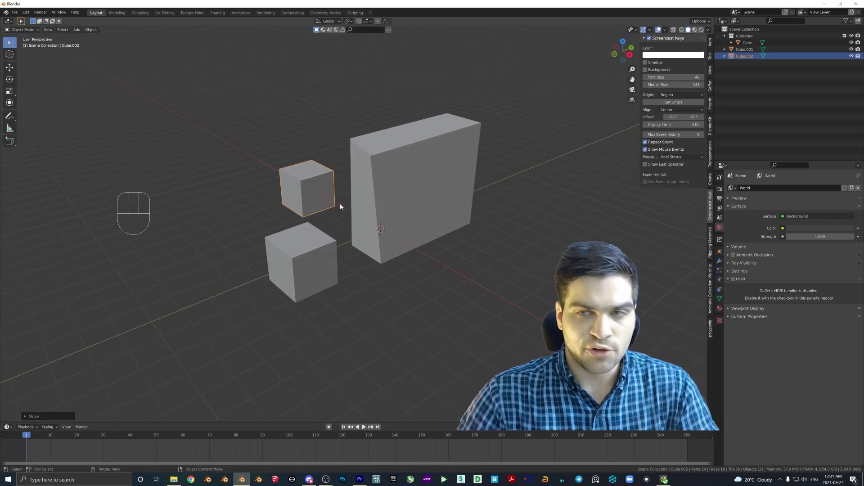
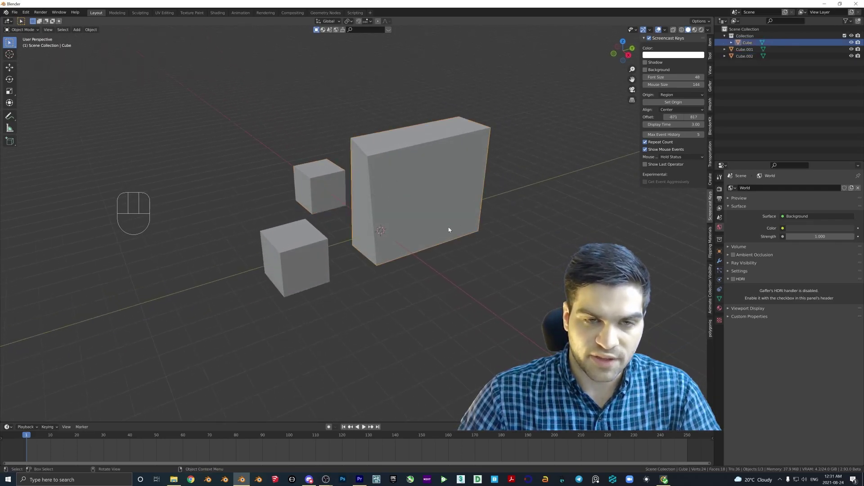
# Add a small cube inside the block's mesh and move it in front of its lower edge.
pyautogui.press('Tab')
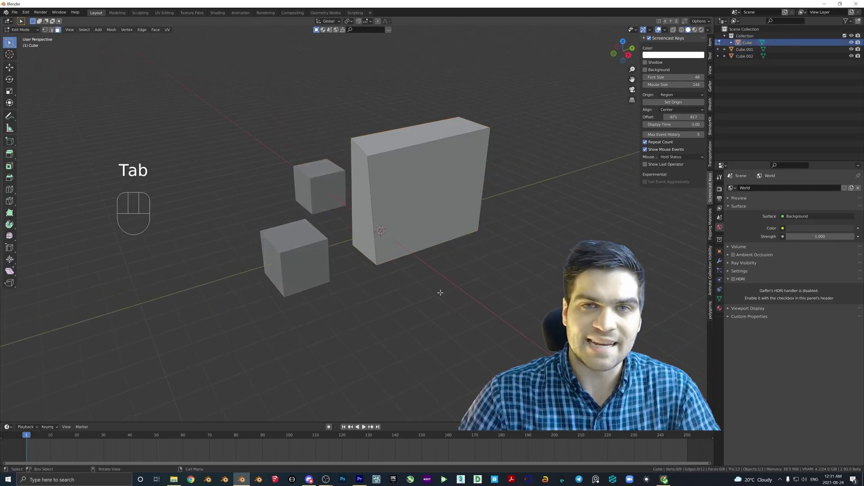
pyautogui.press('shift+a')
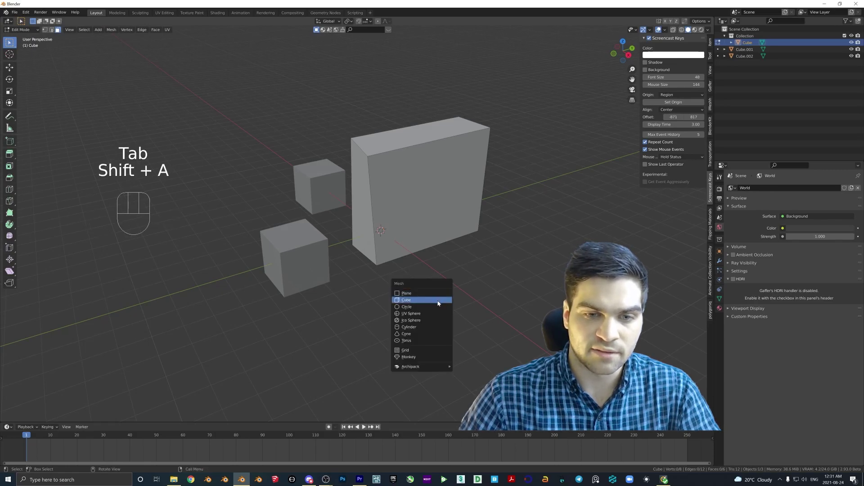
pyautogui.press('g')
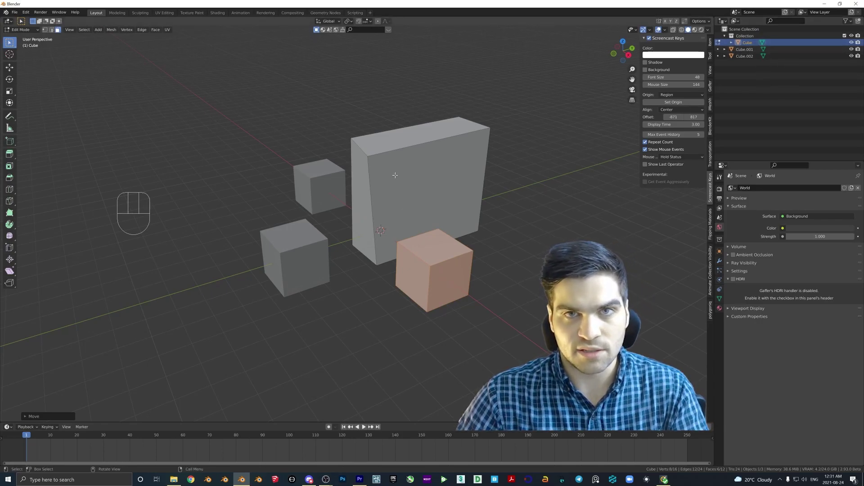
pyautogui.press('Tab')
# Select the block with its attached cube and orbit to inspect it.
pyautogui.middleClick(363, 242)
pyautogui.click(358, 259)
pyautogui.moveTo(476, 227); pyautogui.dragTo(439, 228)
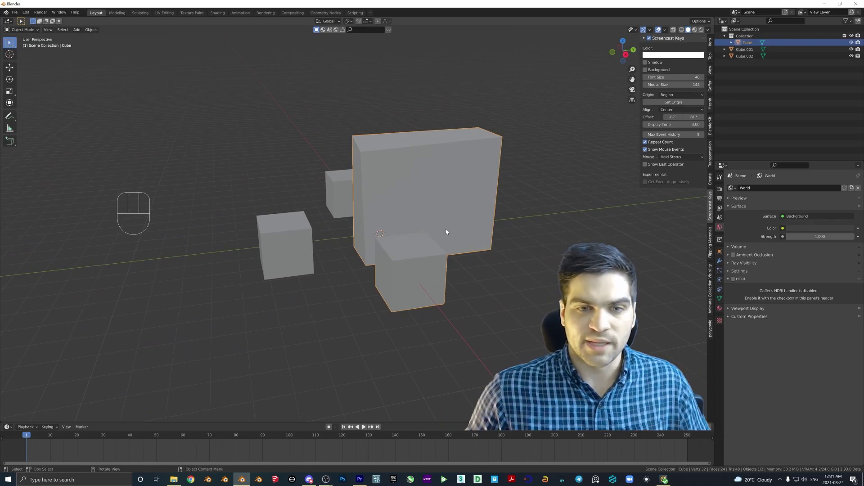
pyautogui.middleClick(427, 226)
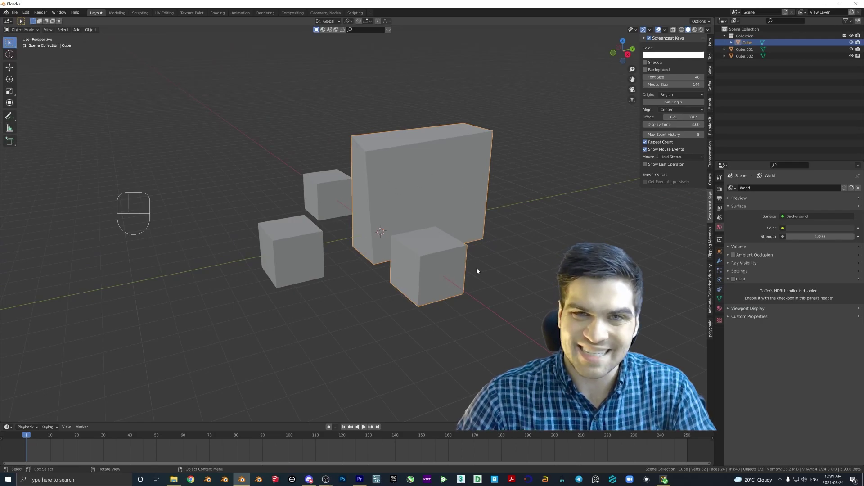
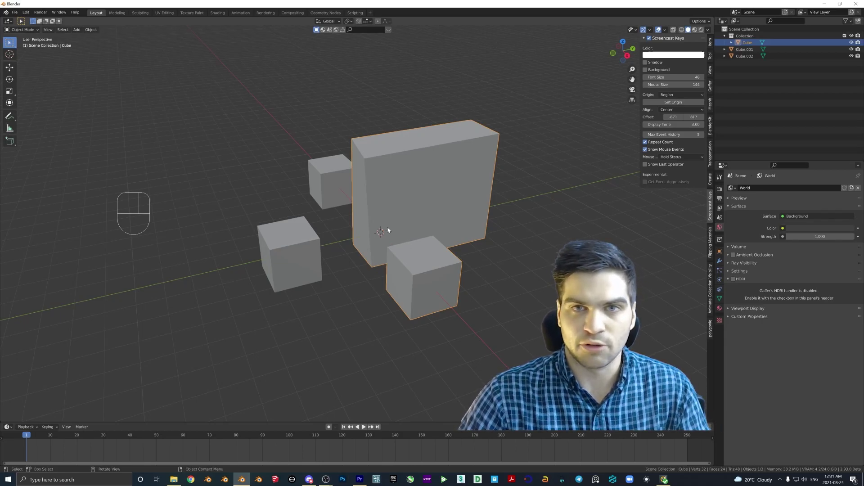
pyautogui.middleClick(419, 219)
# Select the small cube's linked geometry (L) and separate it by Selection into its own object.
pyautogui.press('Tab')
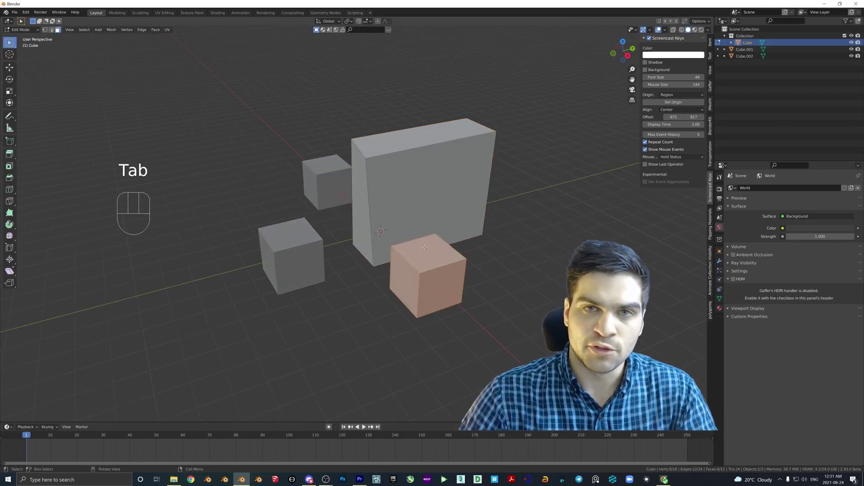
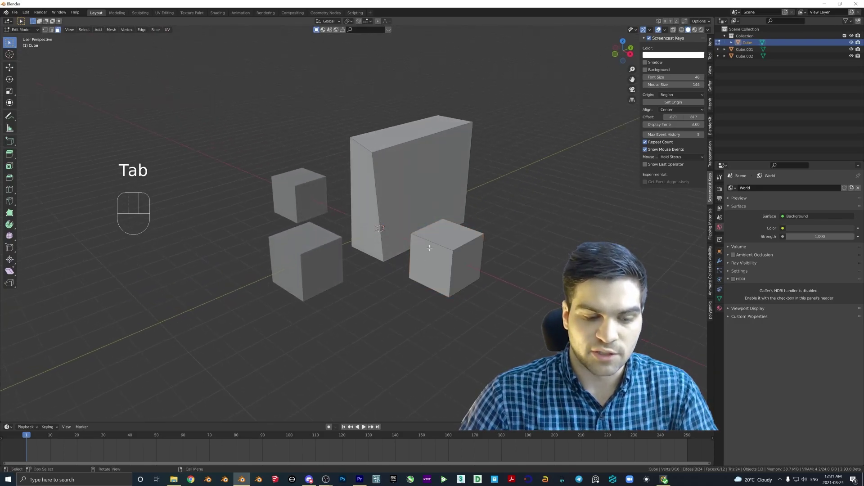
pyautogui.press('3')
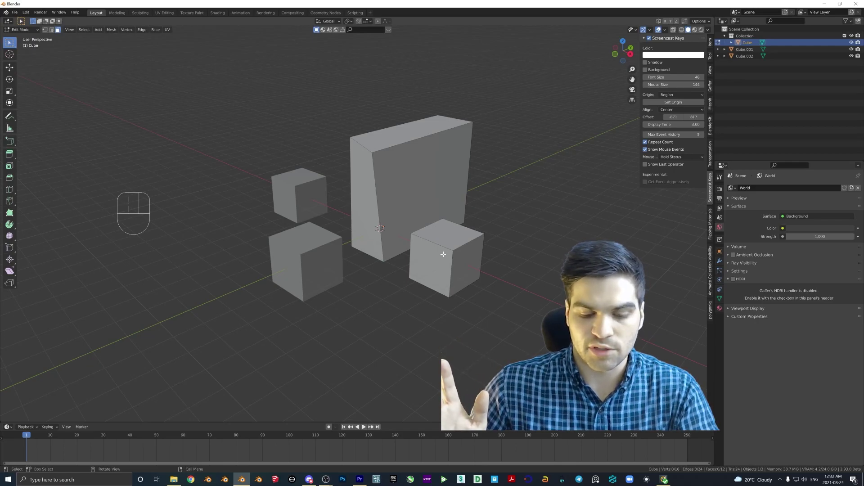
pyautogui.press('l')
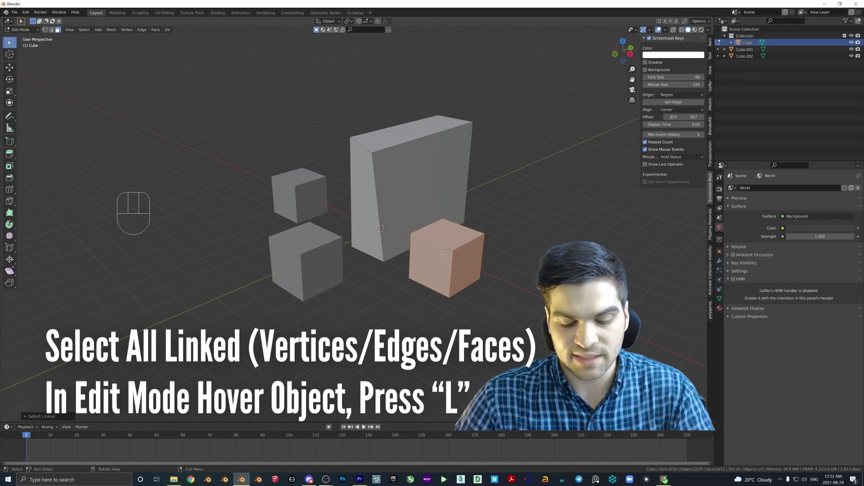
pyautogui.press('p')
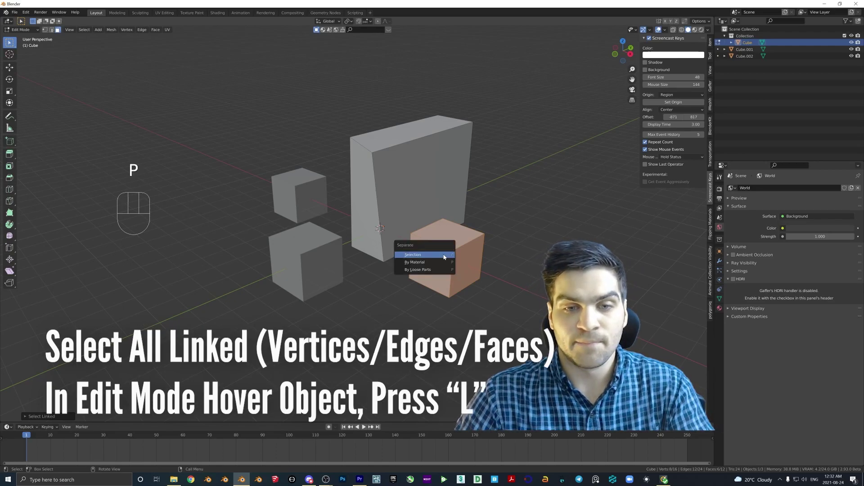
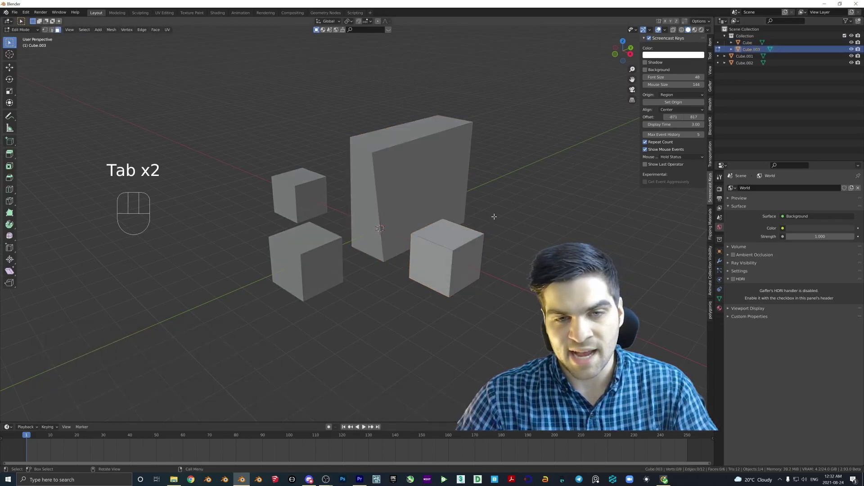
pyautogui.press('Tab')
# Select the tall block with the low left cube and orbit around the cubes.
pyautogui.click(423, 181)
pyautogui.press('Tab')
pyautogui.press('Tab')
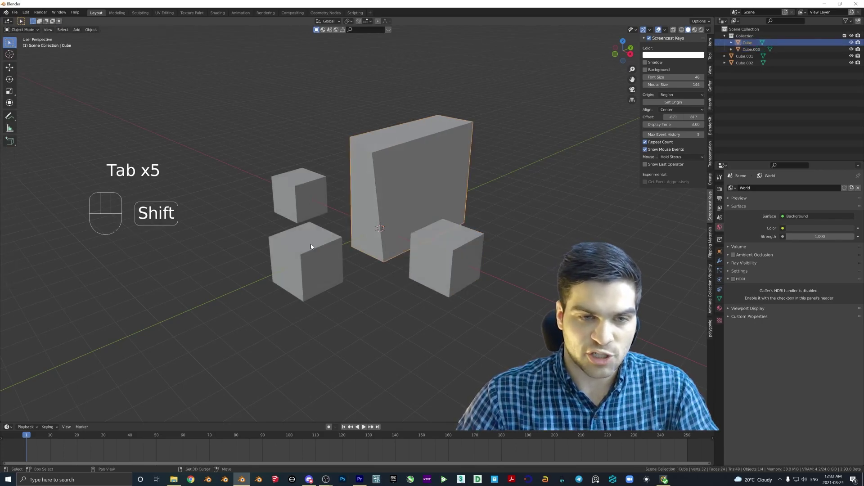
pyautogui.moveTo(354, 232); pyautogui.dragTo(341, 240)
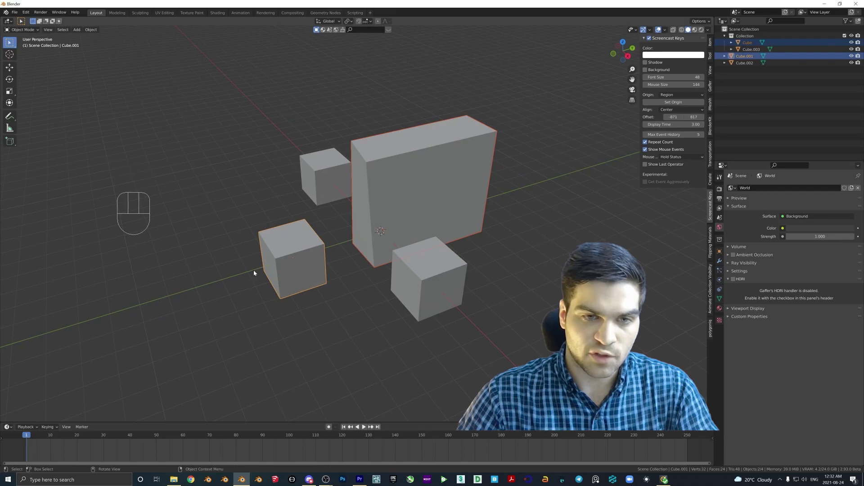
pyautogui.middleClick(357, 199)
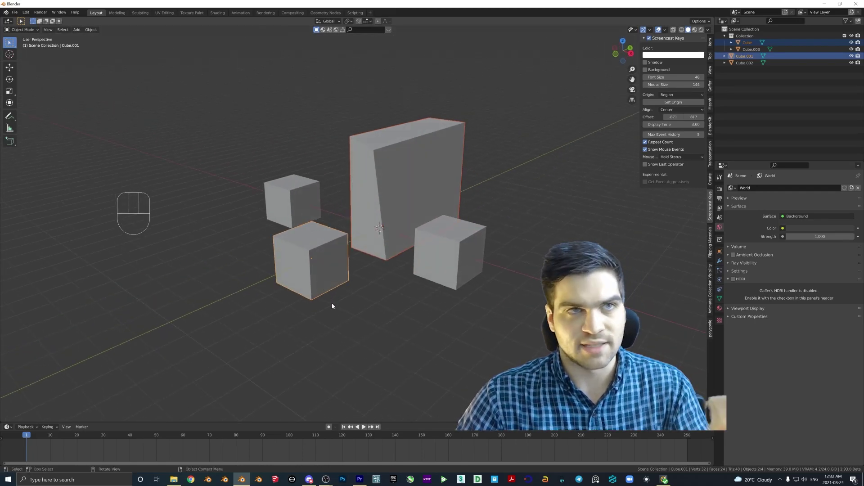
pyautogui.moveTo(399, 190); pyautogui.dragTo(378, 193)
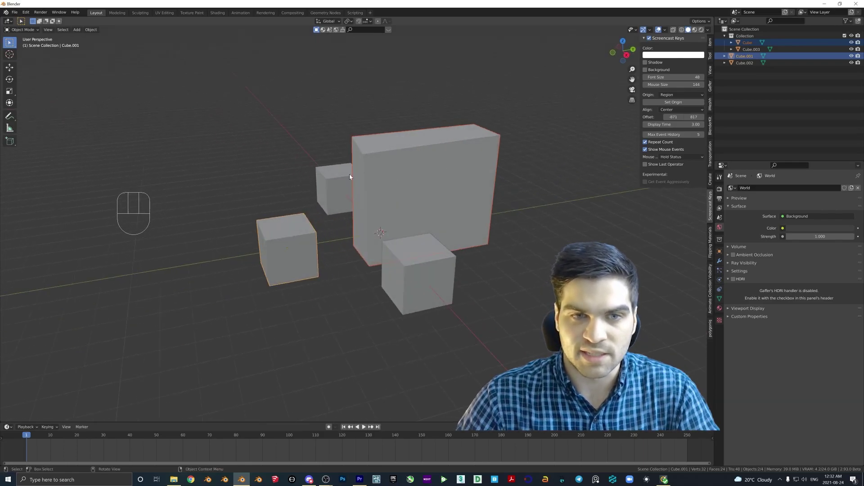
pyautogui.moveTo(385, 162); pyautogui.dragTo(397, 165)
# Cut a horizontal edge loop around the middle of the low cube and adjust its edges and vertices.
pyautogui.press('Tab')
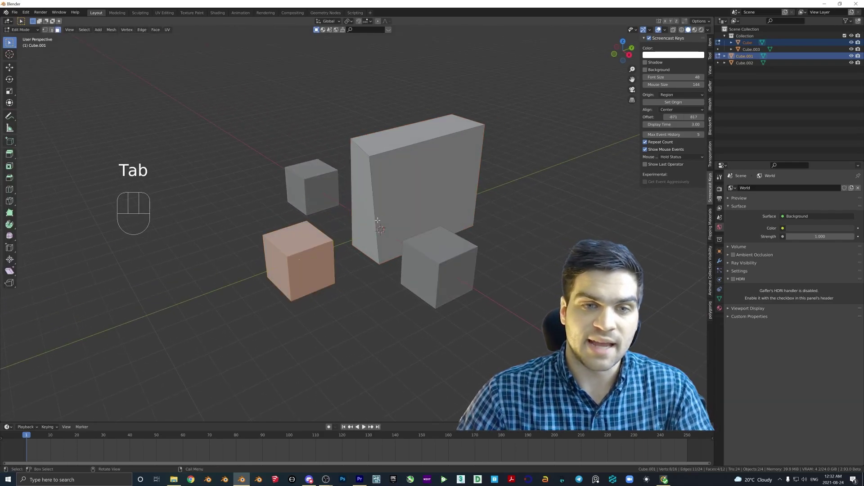
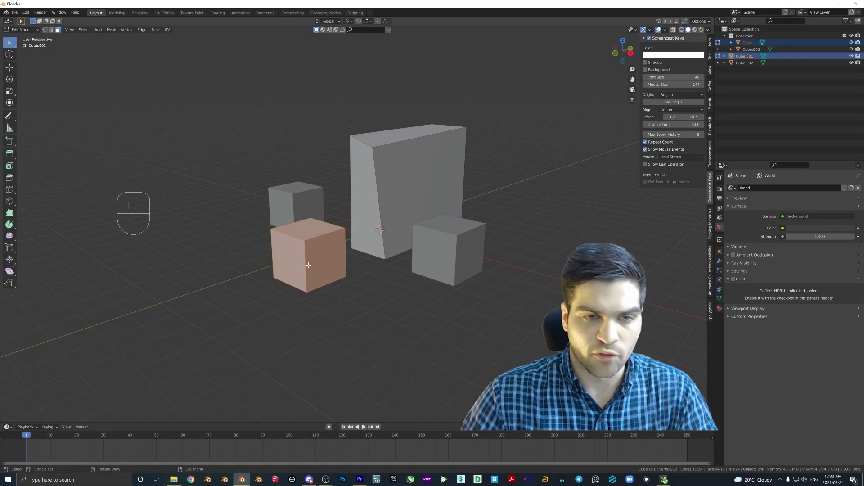
pyautogui.press('ctrl+r')
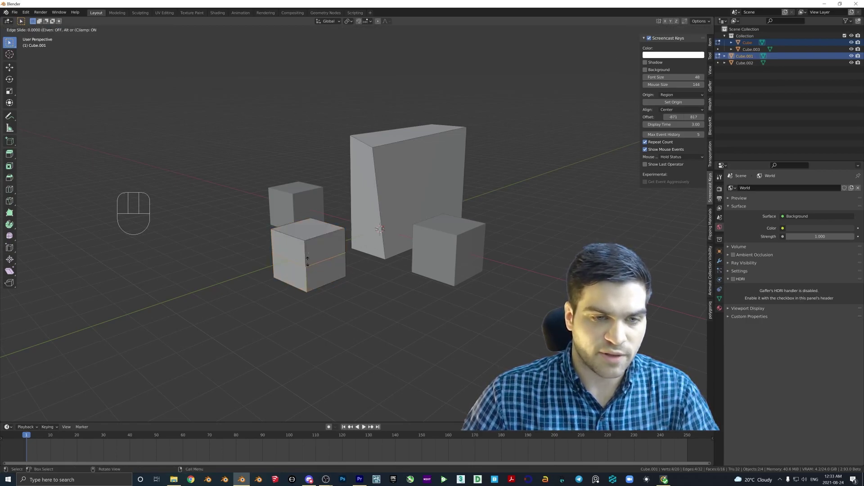
pyautogui.press('2')
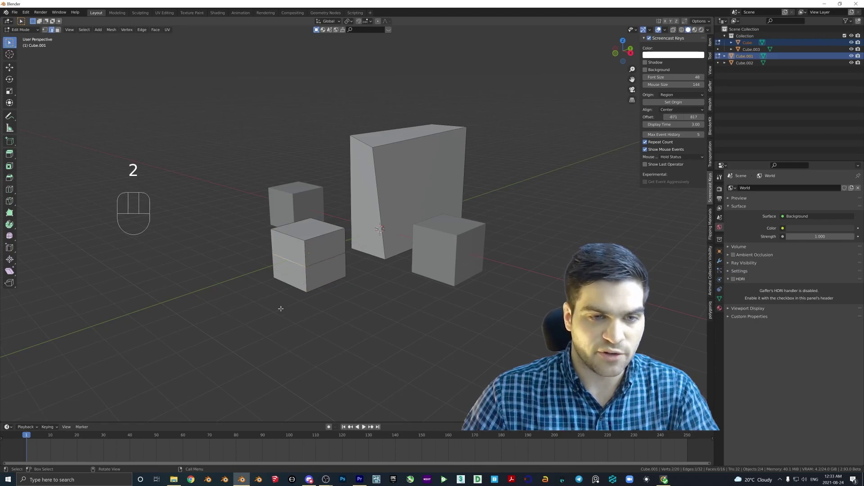
pyautogui.press('g')
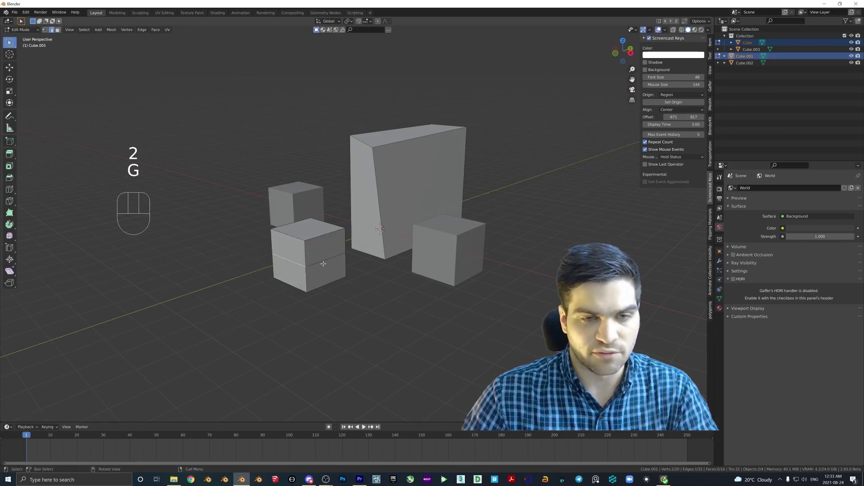
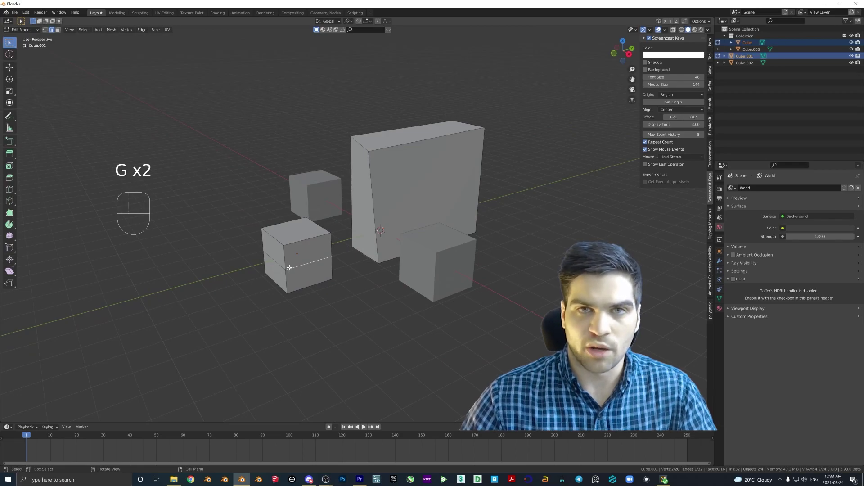
pyautogui.press('1')
pyautogui.press('g')
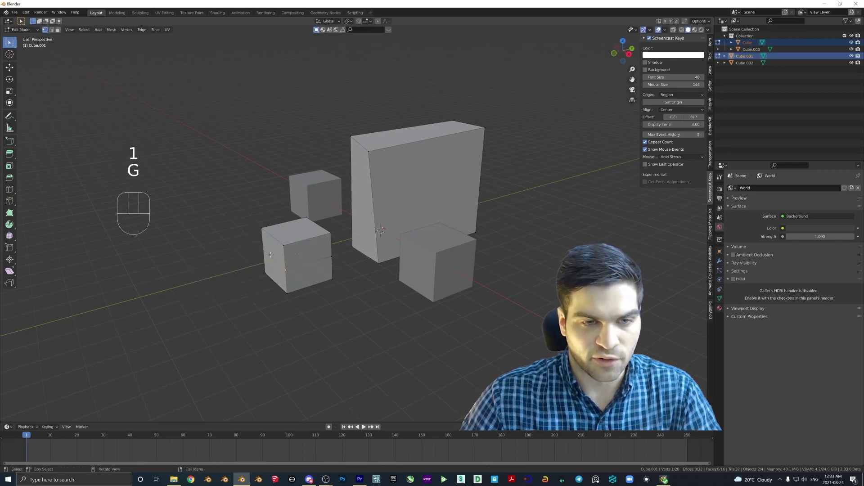
# Cut about nine evenly spaced vertical edge loops across the low cube, undoing a misplaced cut.
pyautogui.press('g')
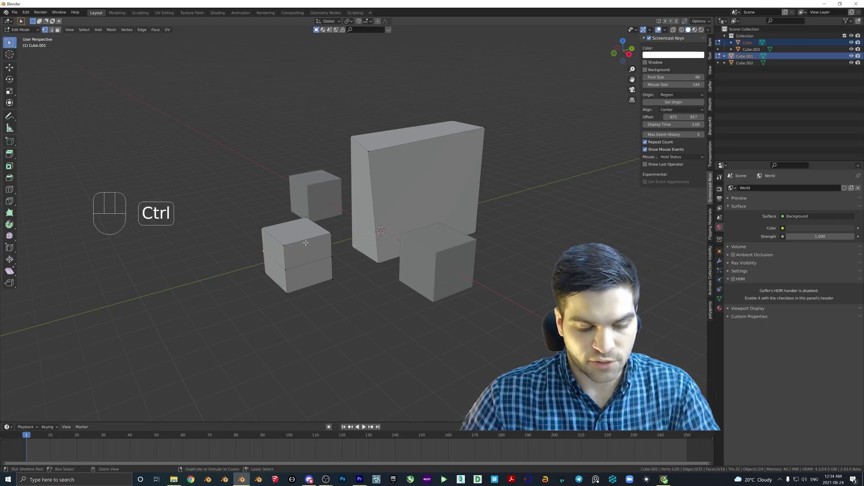
pyautogui.press('ctrl+r')
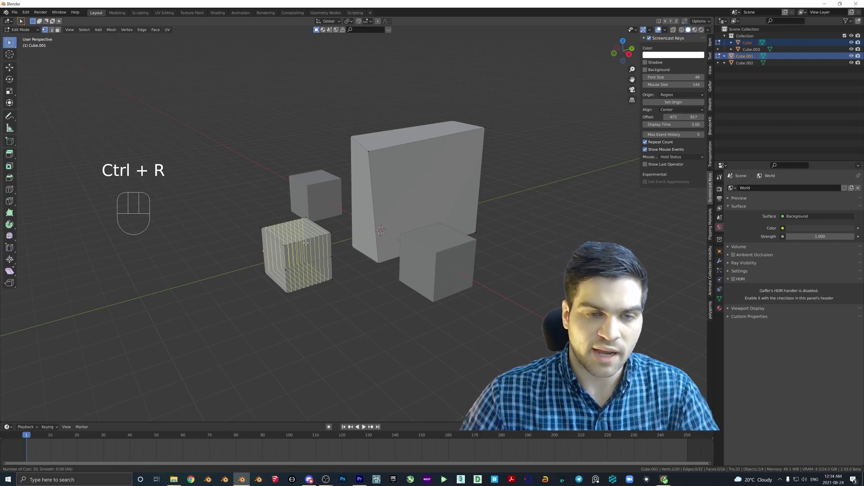
pyautogui.press('ctrl+r')
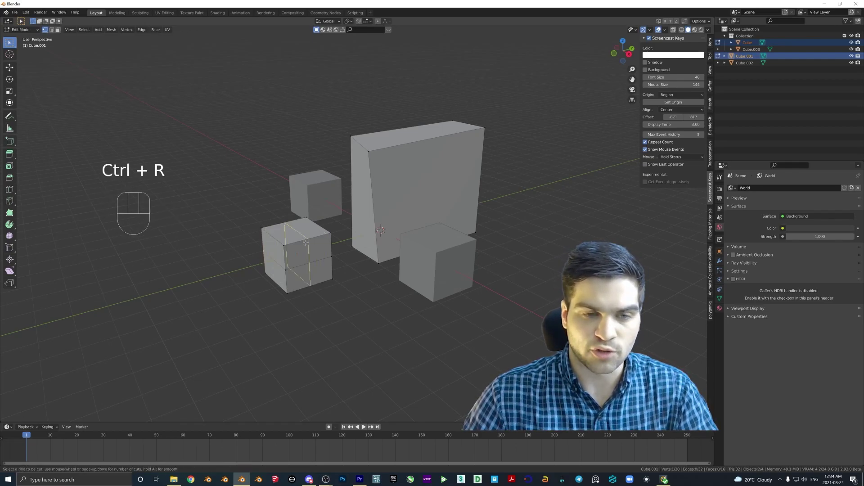
pyautogui.press('ctrl+z')
pyautogui.press('ctrl+r')
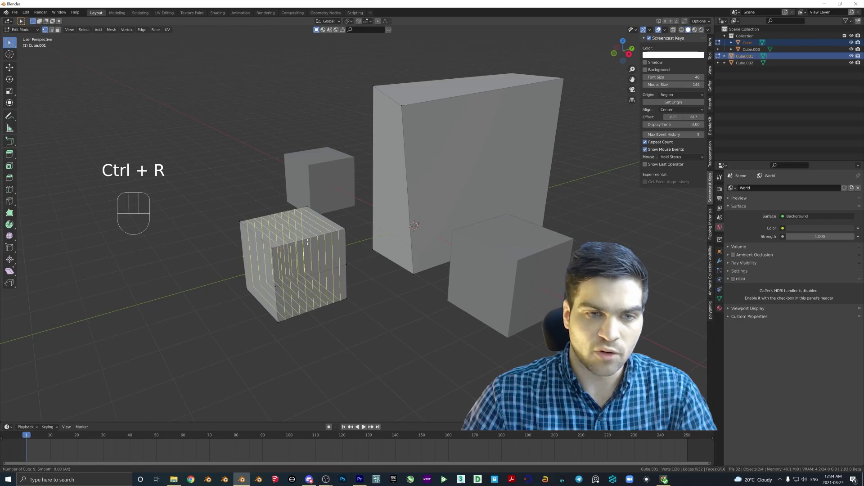
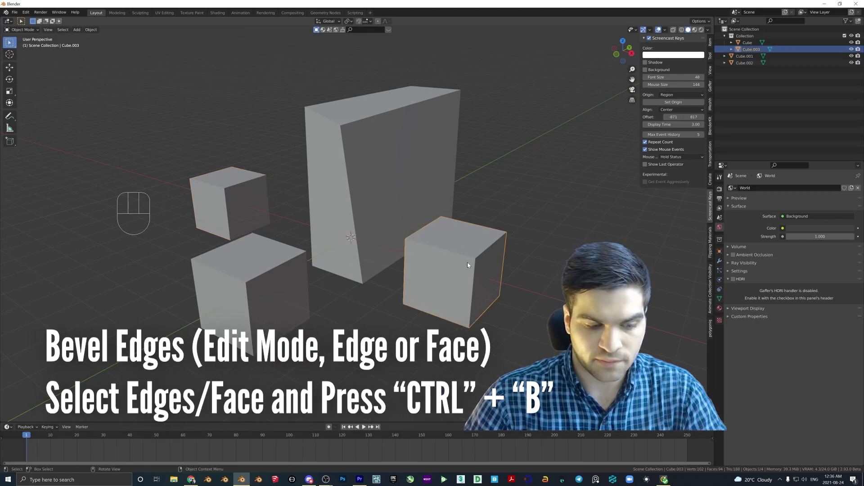
# Select the small cube's top face edges and bevel them with Ctrl+B.
pyautogui.press('Tab')
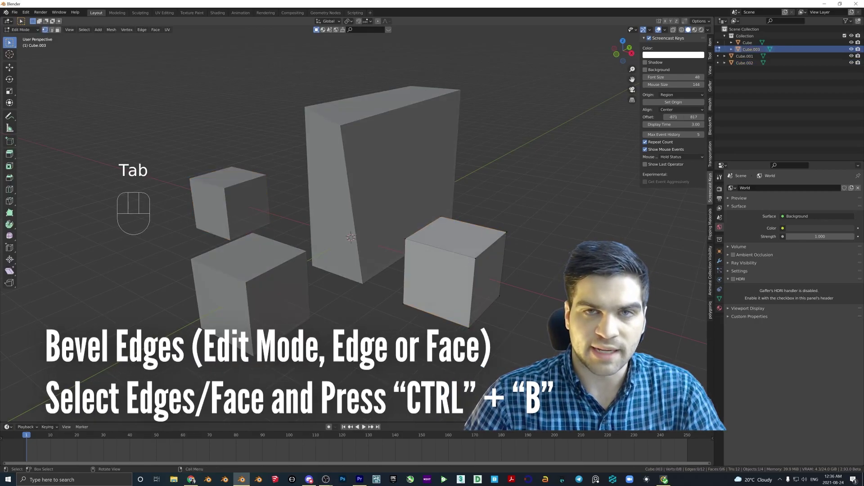
pyautogui.press('2')
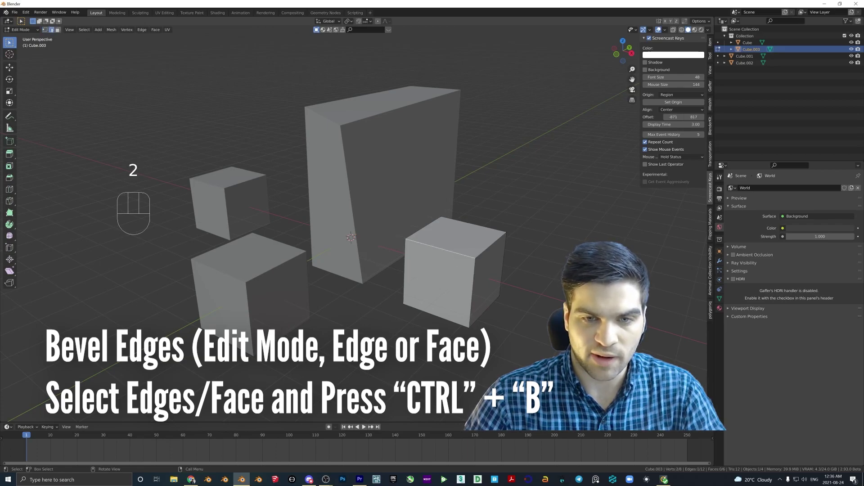
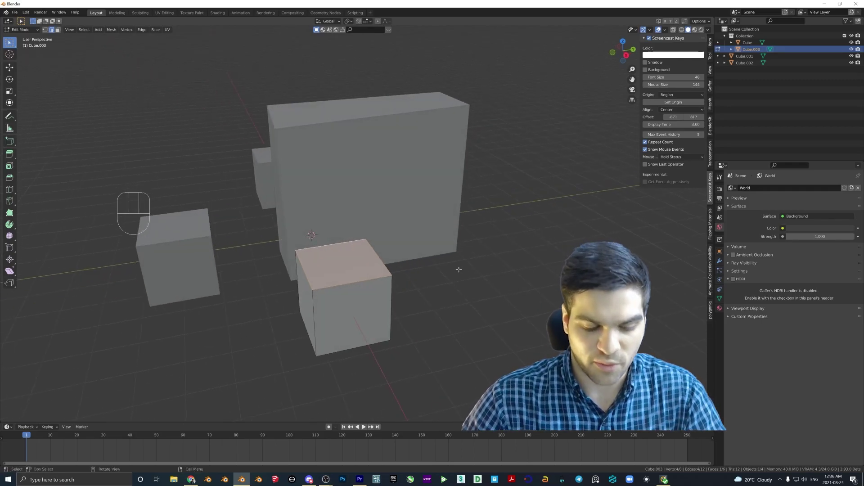
pyautogui.press('Tab')
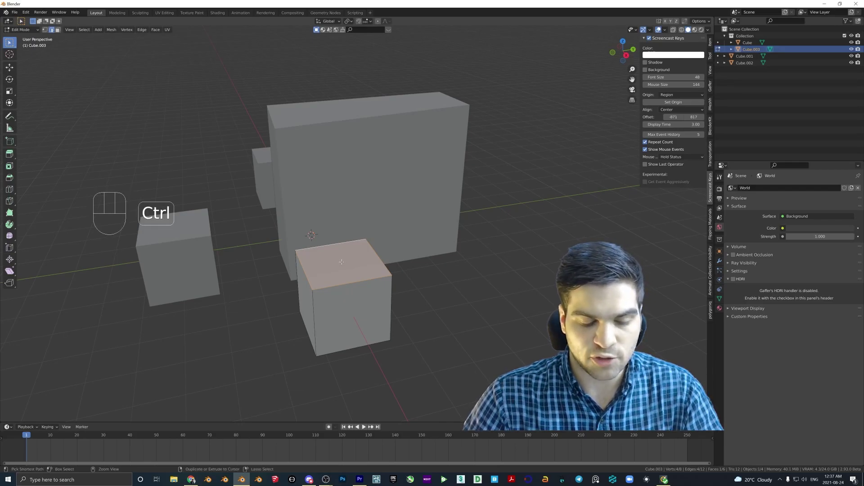
pyautogui.press('ctrl+b')
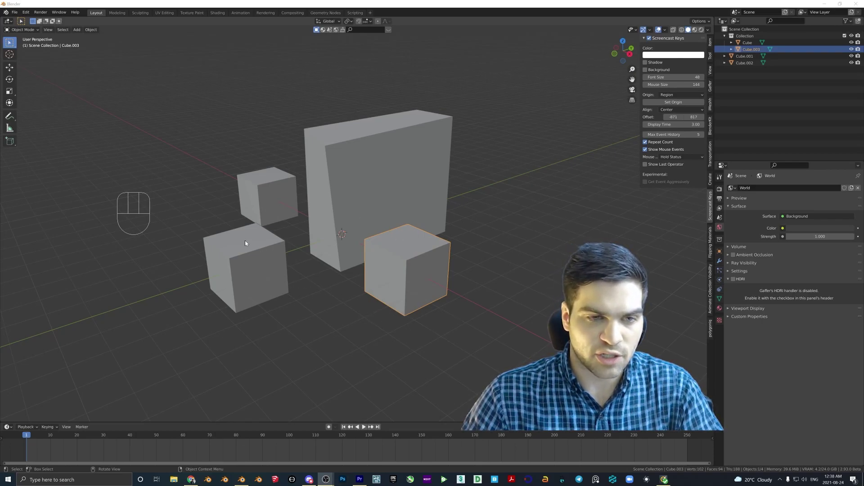
pyautogui.rightClick(247, 239)
pyautogui.rightClick(244, 241)
pyautogui.moveTo(267, 251); pyautogui.dragTo(337, 263)
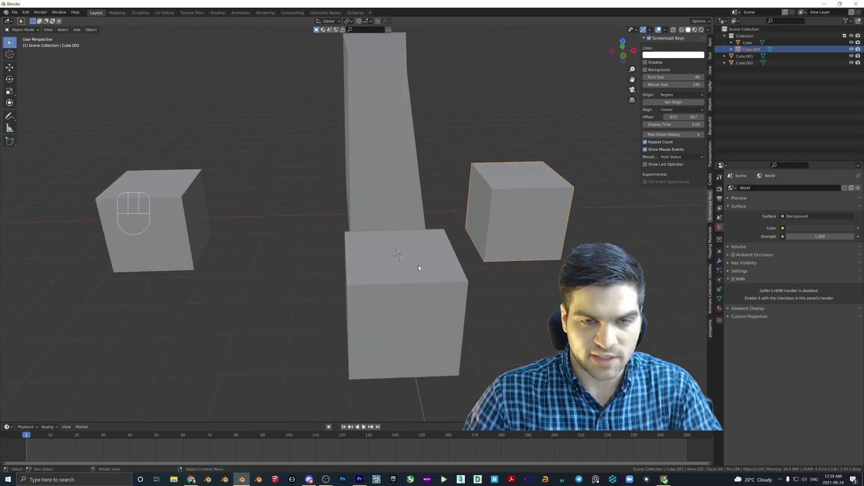
pyautogui.middleClick(383, 256)
pyautogui.moveTo(342, 244); pyautogui.dragTo(368, 246)
pyautogui.rightClick(303, 122)
pyautogui.moveTo(287, 216); pyautogui.dragTo(296, 222)
pyautogui.middleClick(285, 253)
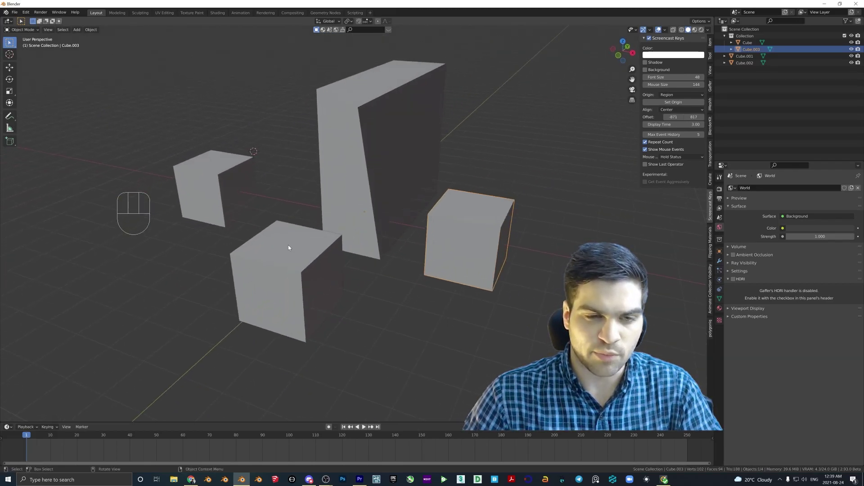
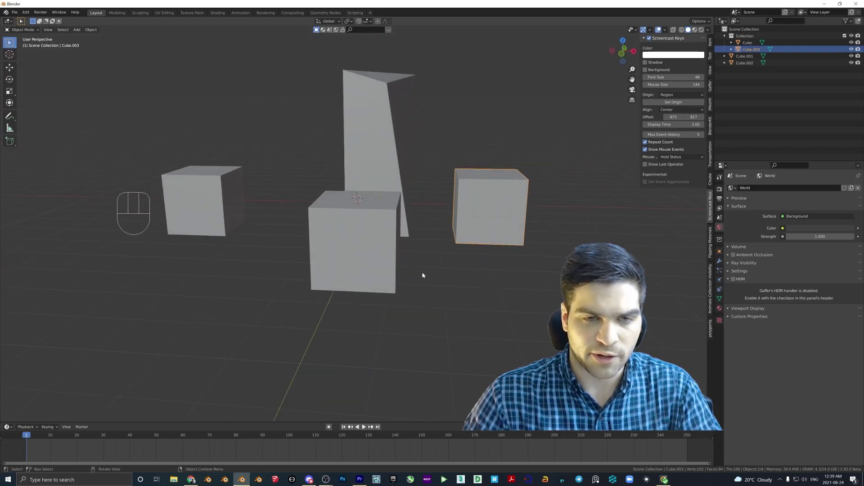
pyautogui.moveTo(421, 285); pyautogui.dragTo(401, 288)
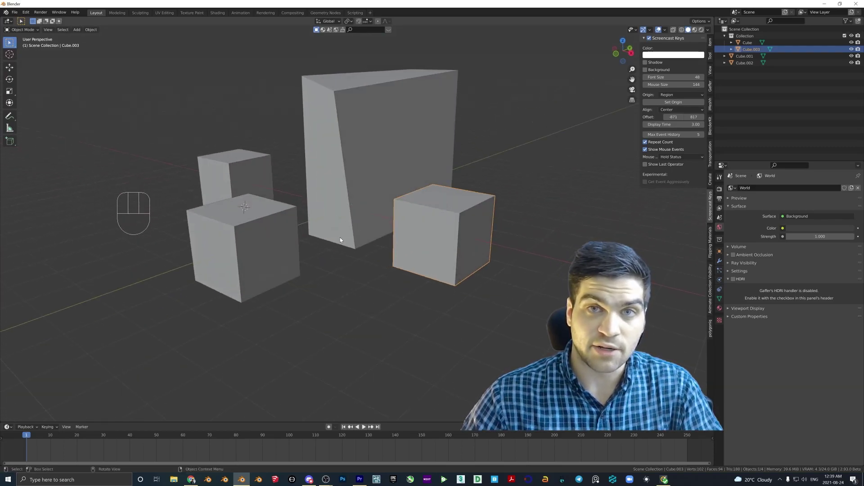
pyautogui.press('shift+a')
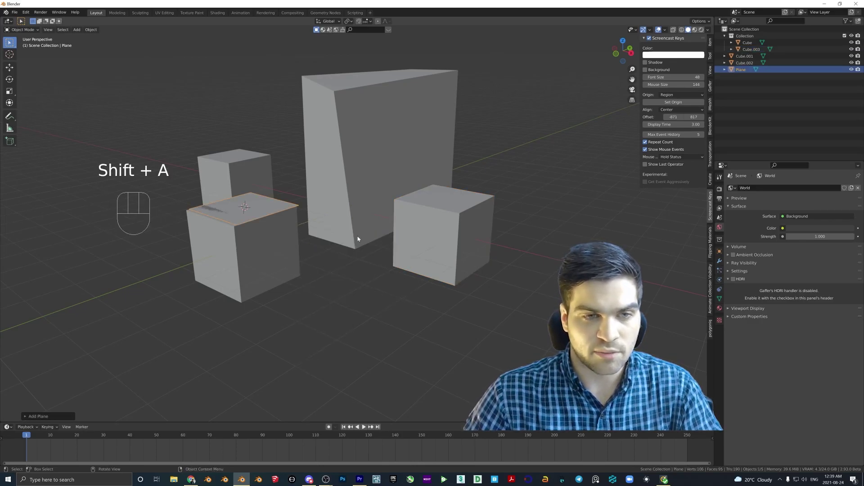
pyautogui.moveTo(296, 226); pyautogui.dragTo(300, 224)
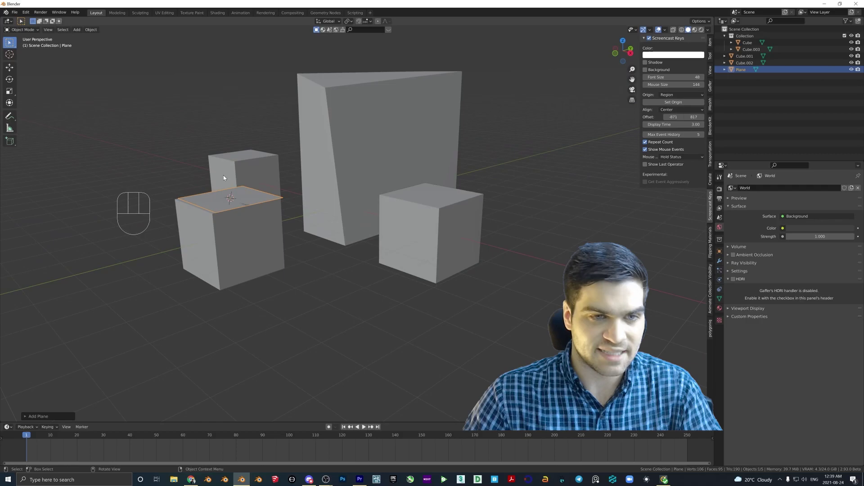
pyautogui.moveTo(256, 202); pyautogui.dragTo(272, 209)
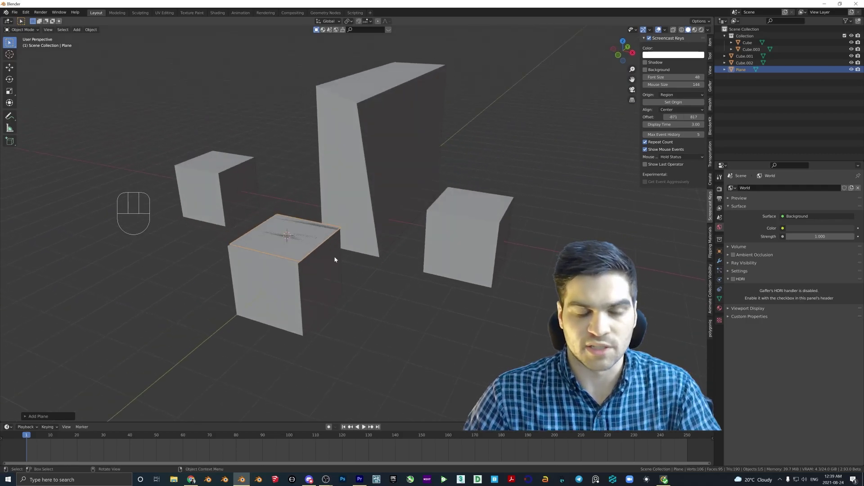
pyautogui.press('s')
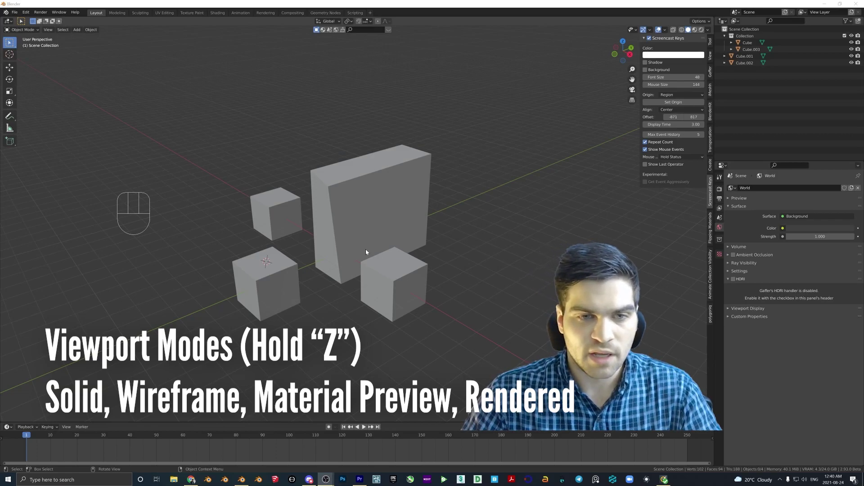
pyautogui.moveTo(373, 251); pyautogui.dragTo(368, 250)
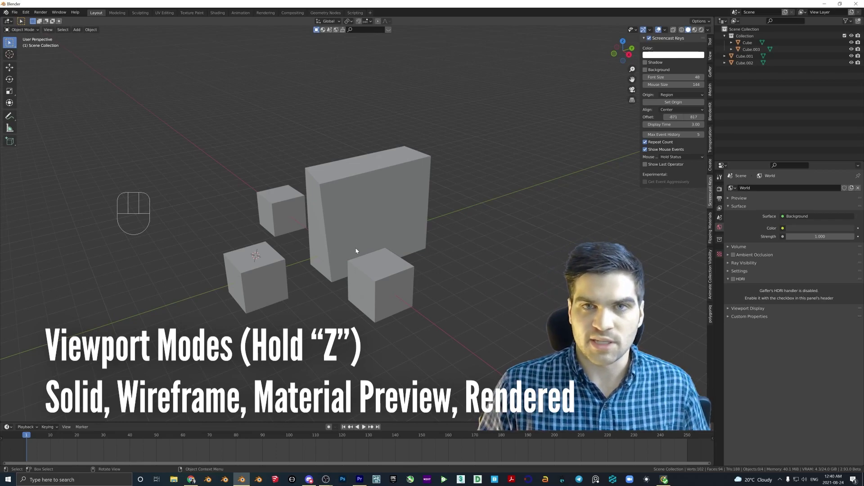
pyautogui.moveTo(349, 248); pyautogui.dragTo(388, 243)
pyautogui.press('z')
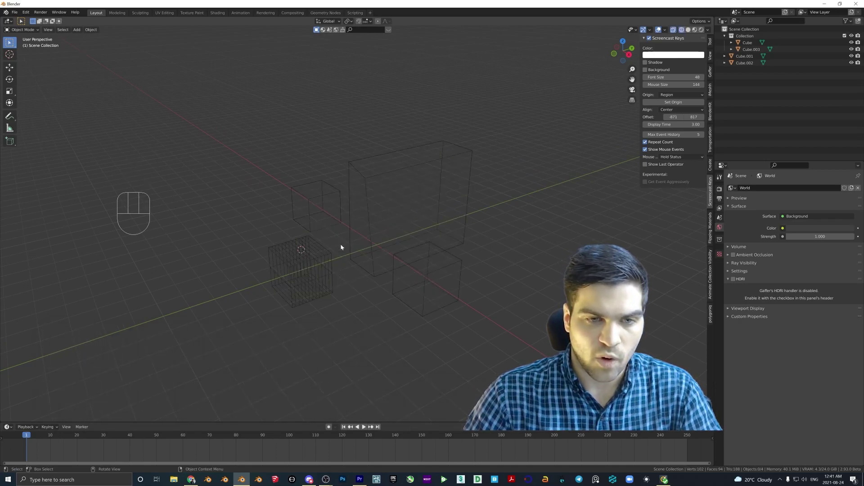
pyautogui.middleClick(398, 218)
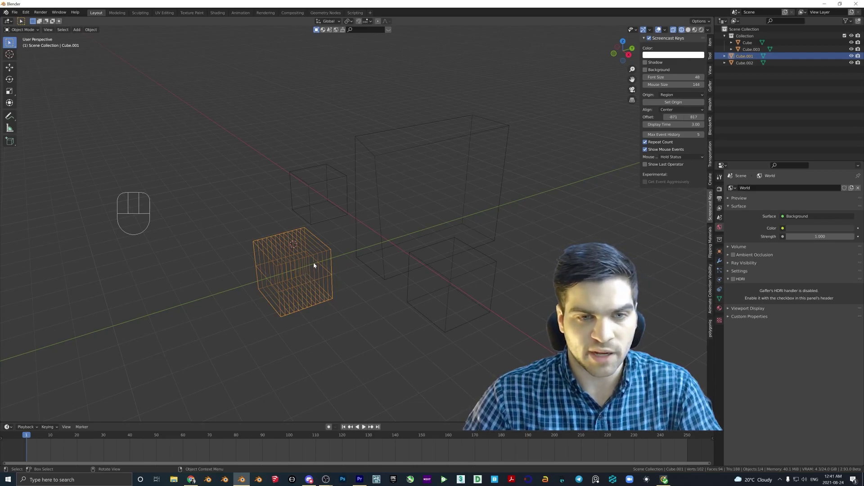
pyautogui.press('z')
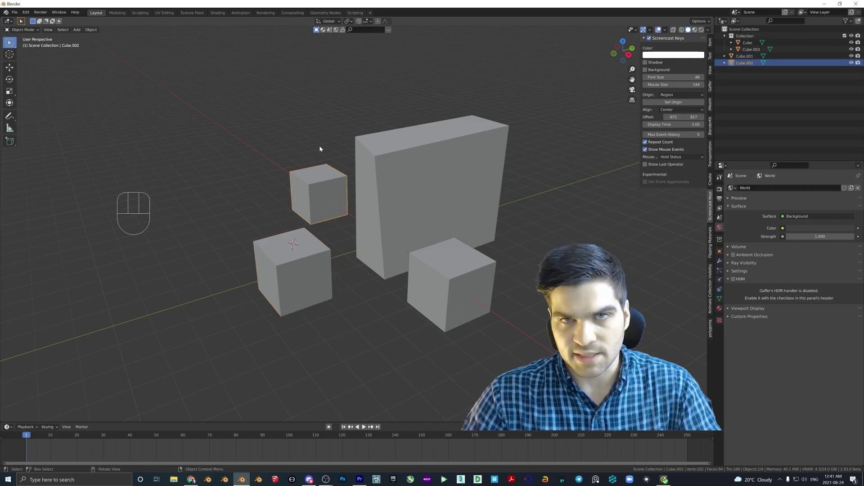
# Select the rear cube and bevelled small cube, then switch the four-cube viewport to Material Preview shading.
pyautogui.click(291, 262)
pyautogui.click(317, 209)
pyautogui.click(319, 205)
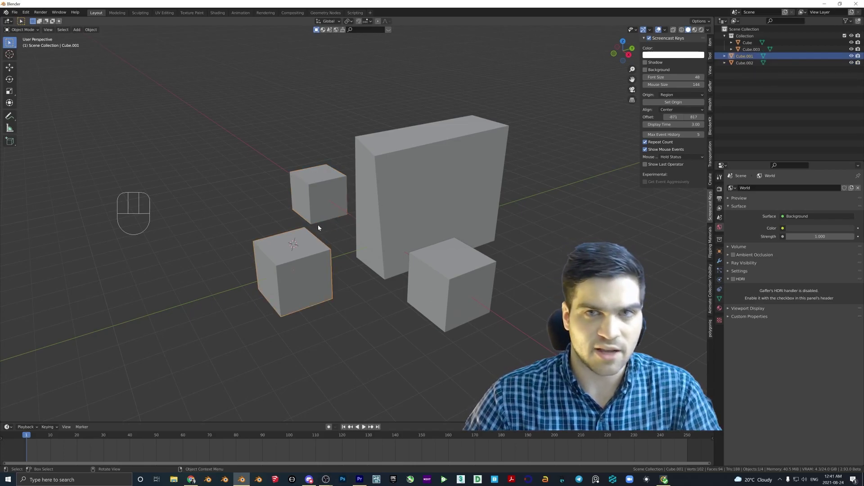
pyautogui.press('z')
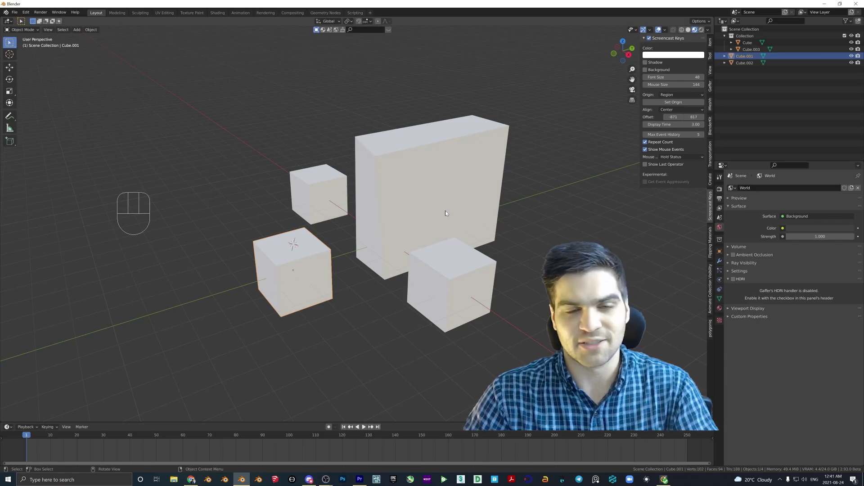
pyautogui.middleClick(397, 214)
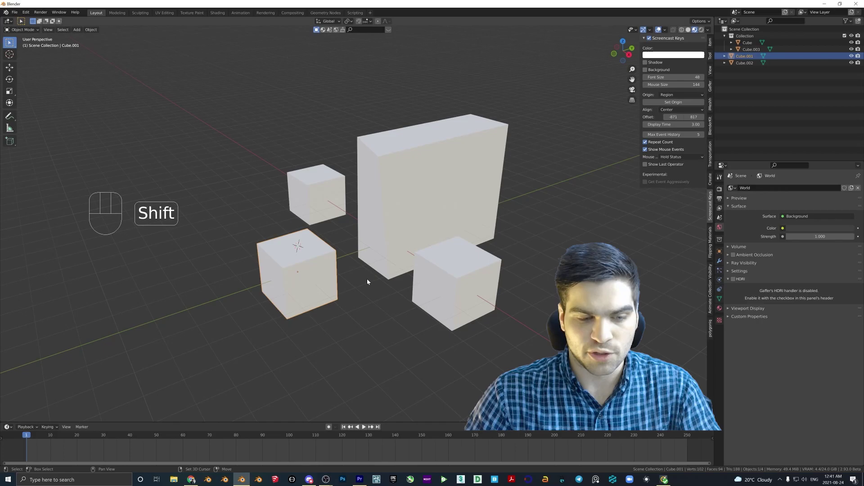
# Add a point light to the scene and switch the viewport to Rendered shading.
pyautogui.press('shift+a')
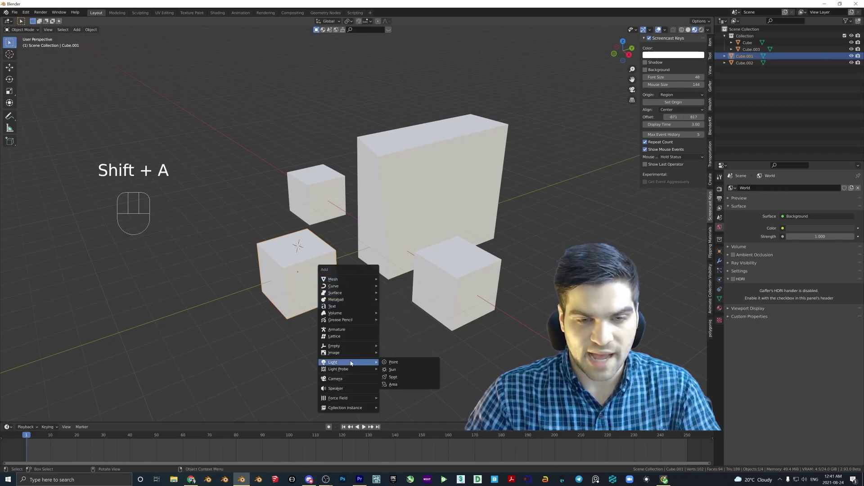
pyautogui.press('g')
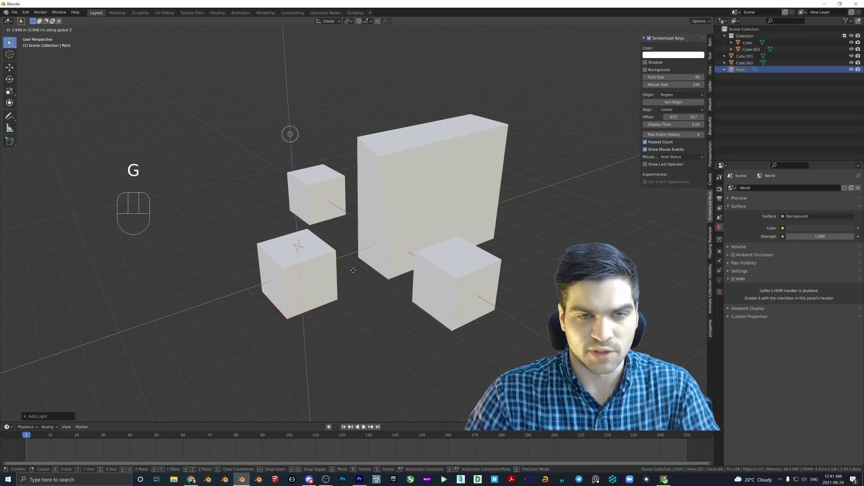
pyautogui.press('z')
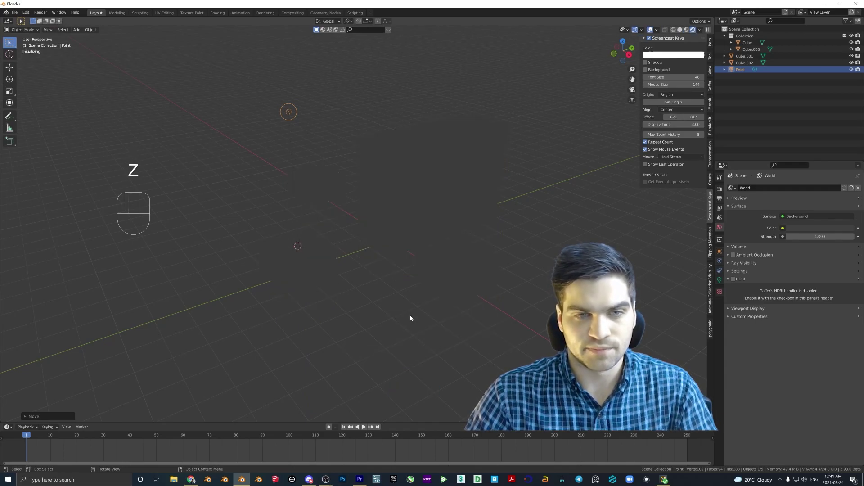
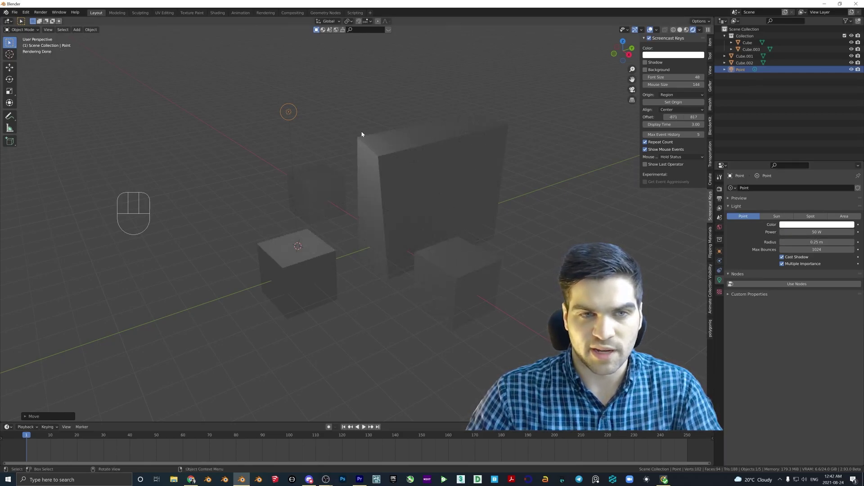
# Raise the point light above the four blocks so it illuminates them.
pyautogui.press('g')
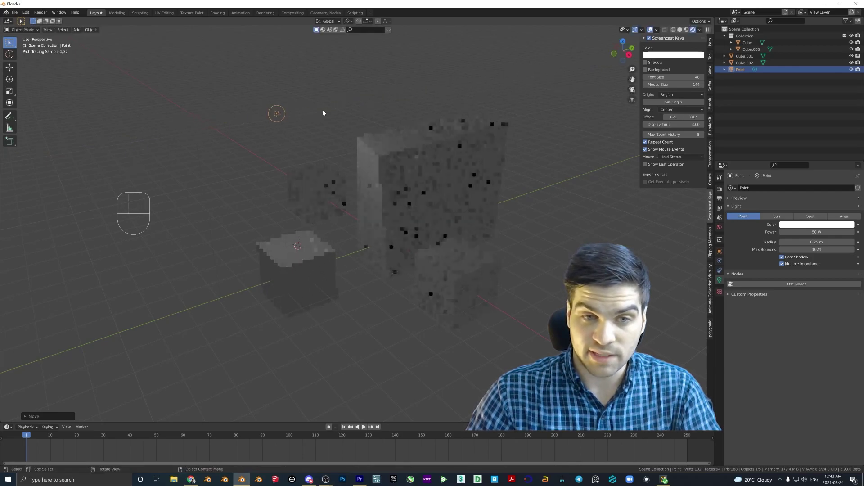
pyautogui.press('g')
pyautogui.press('g')
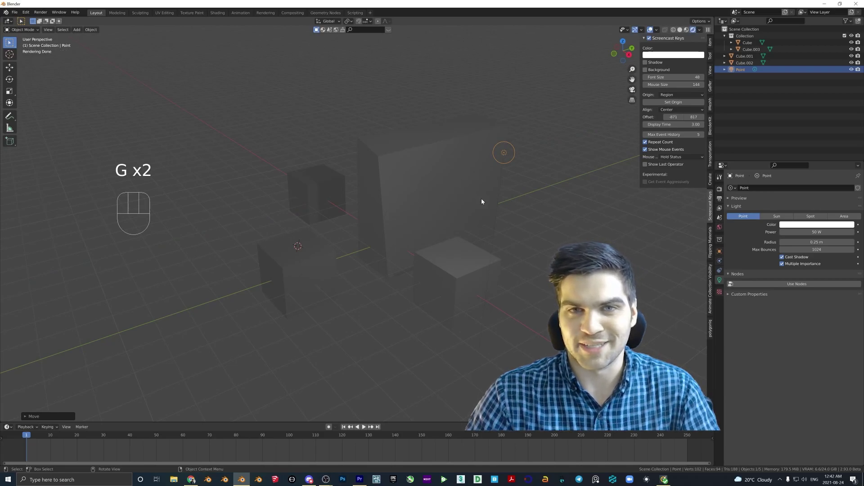
pyautogui.press('g')
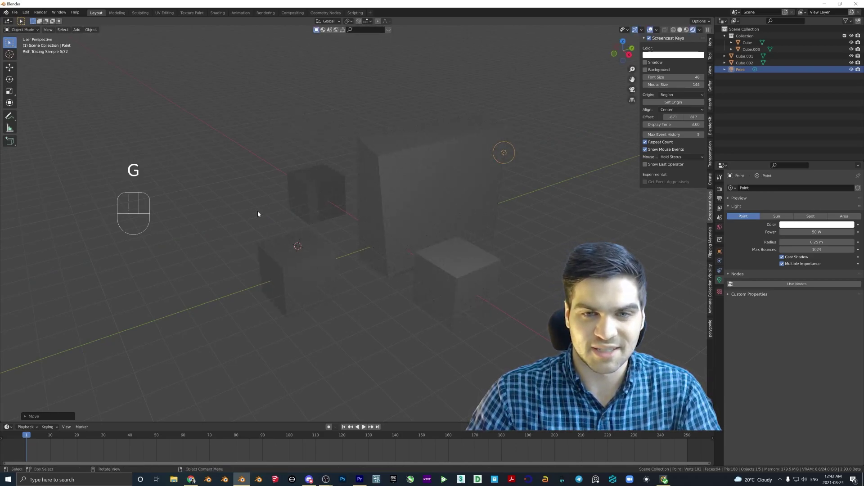